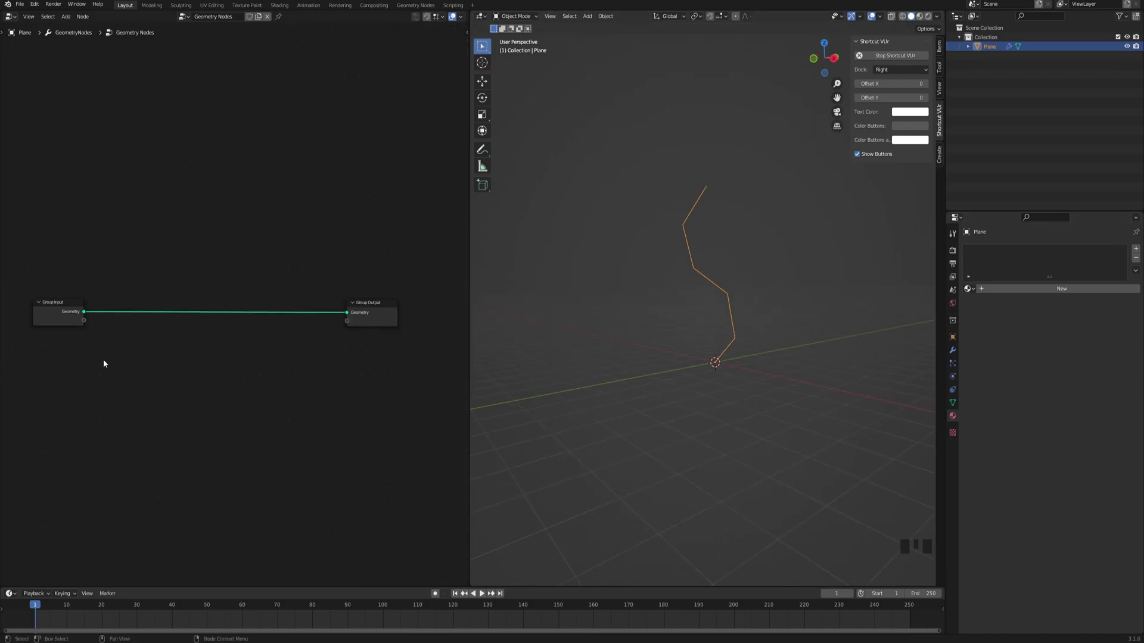
Chain Mesh to Curve, Resample Curve (count 20), Curve to Mesh, with a Curve Circle as profile
click(209, 359)
key(space)
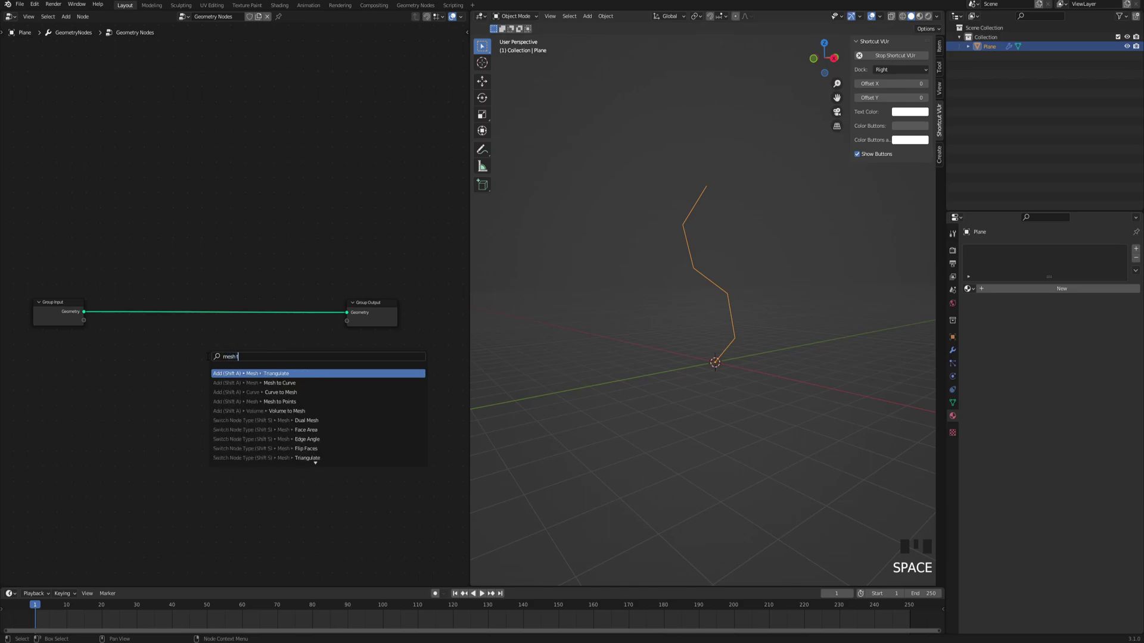
click(204, 337)
key(space)
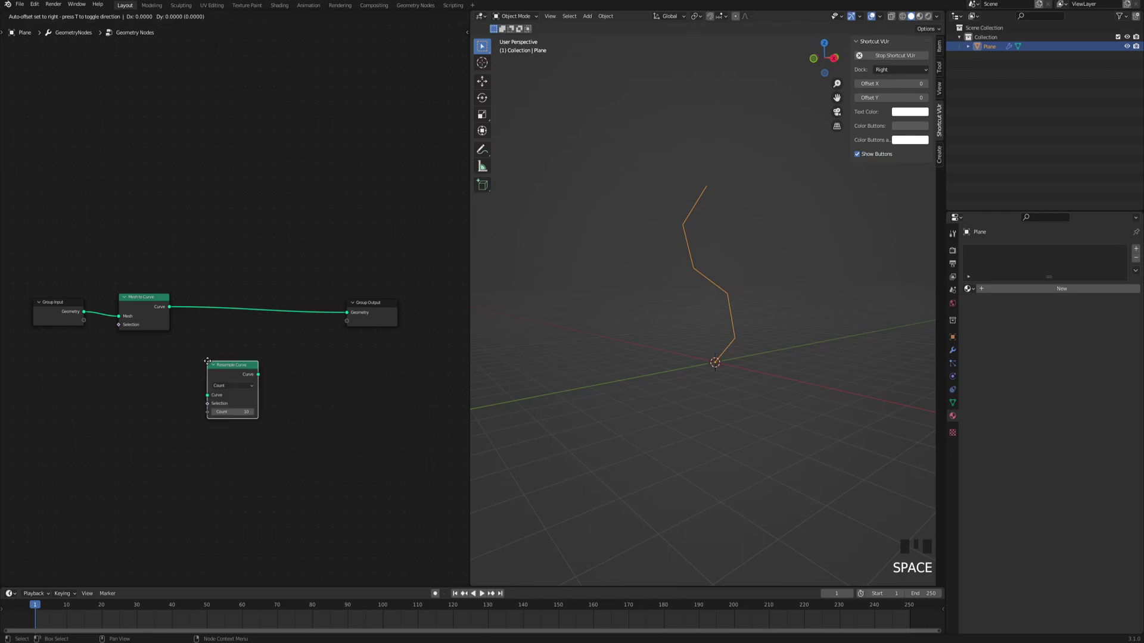
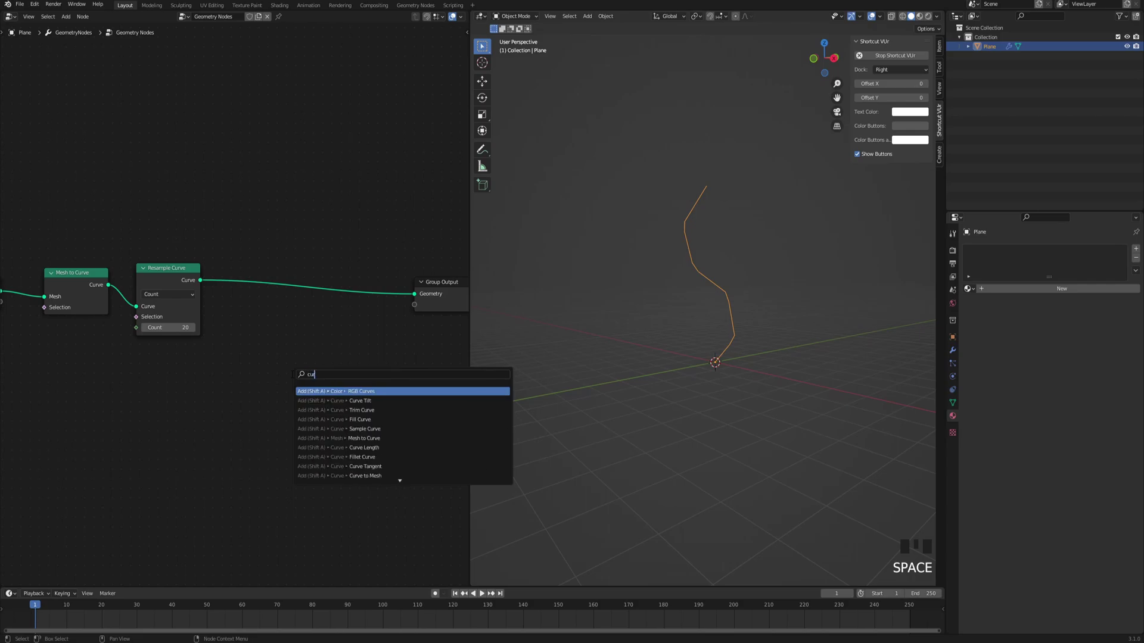
key(space)
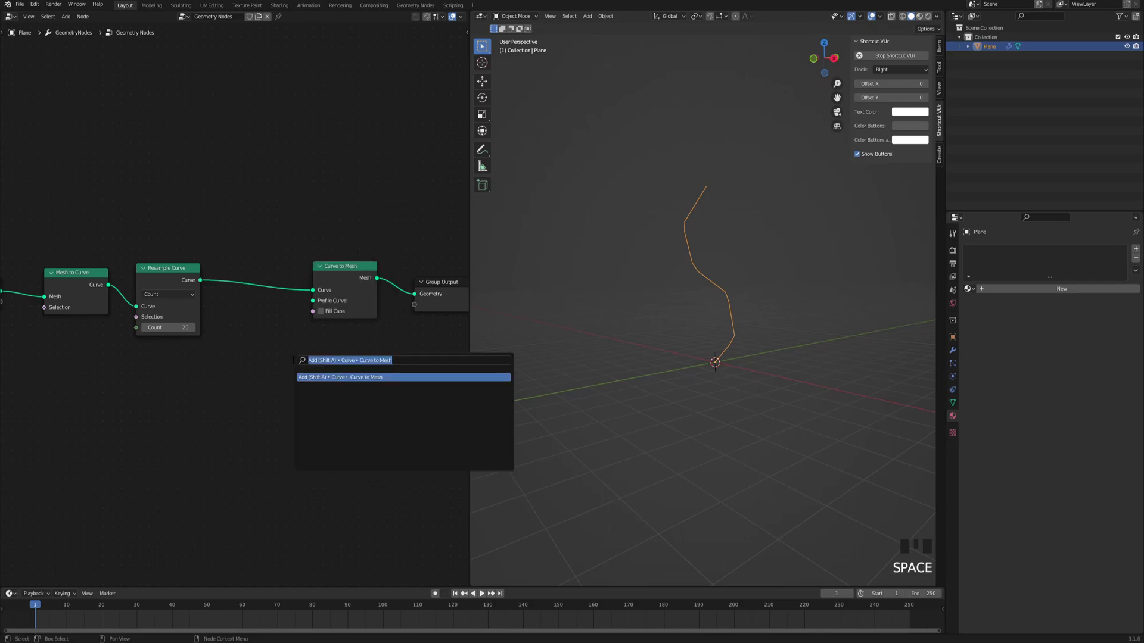
key(Down)
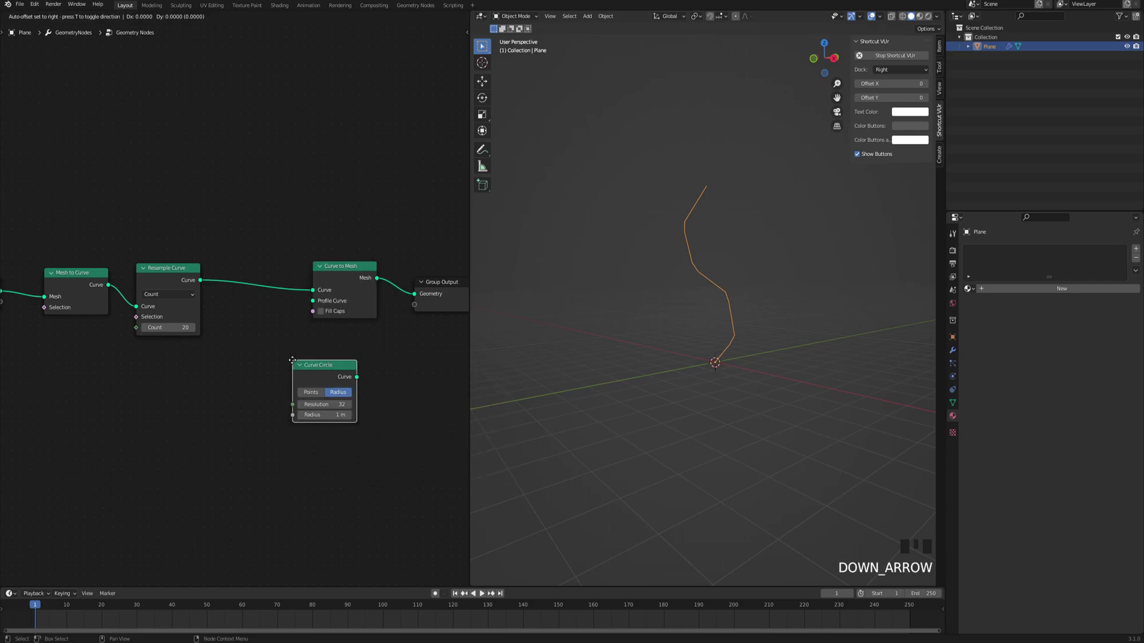
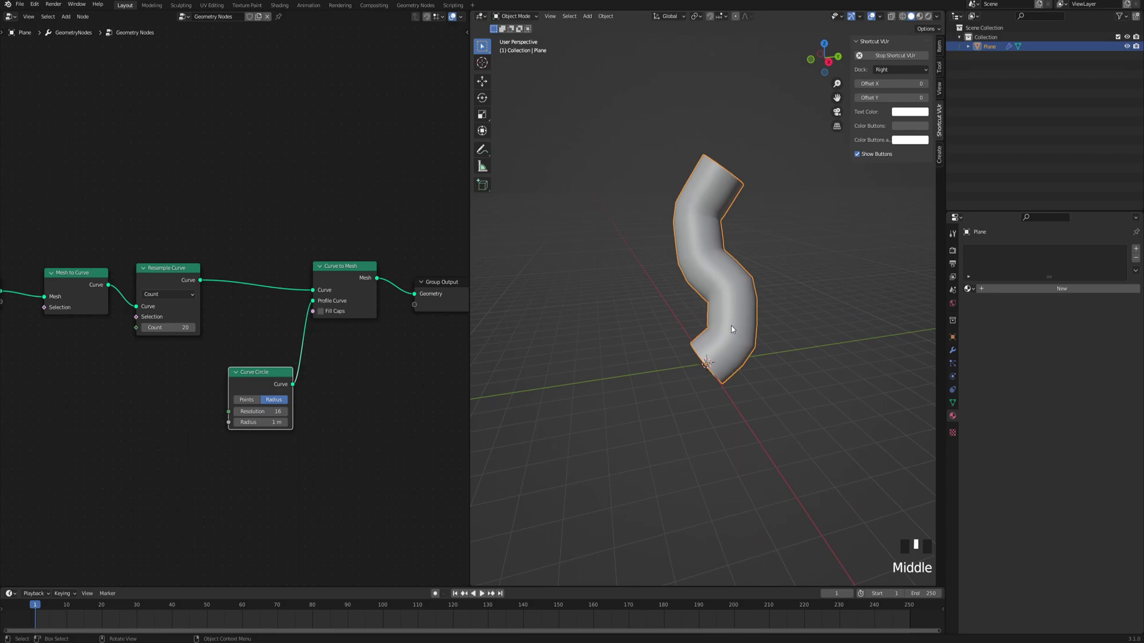
Add Set Curve Radius driven by the Spline Parameter factor
key(g)
click(282, 327)
middle_click(295, 313)
click(569, 369)
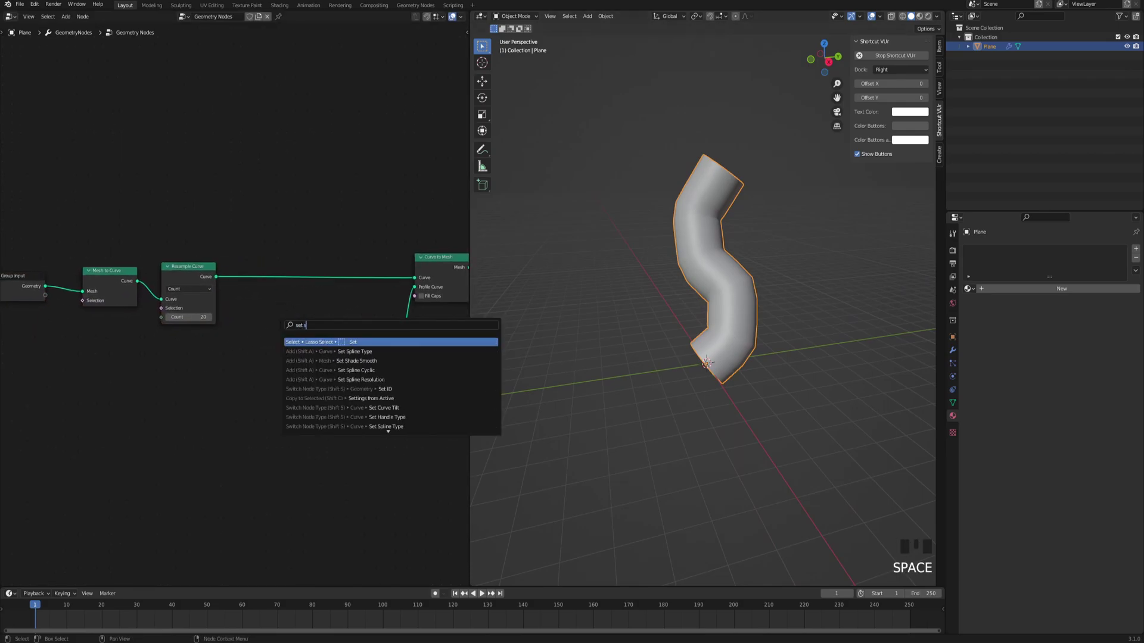
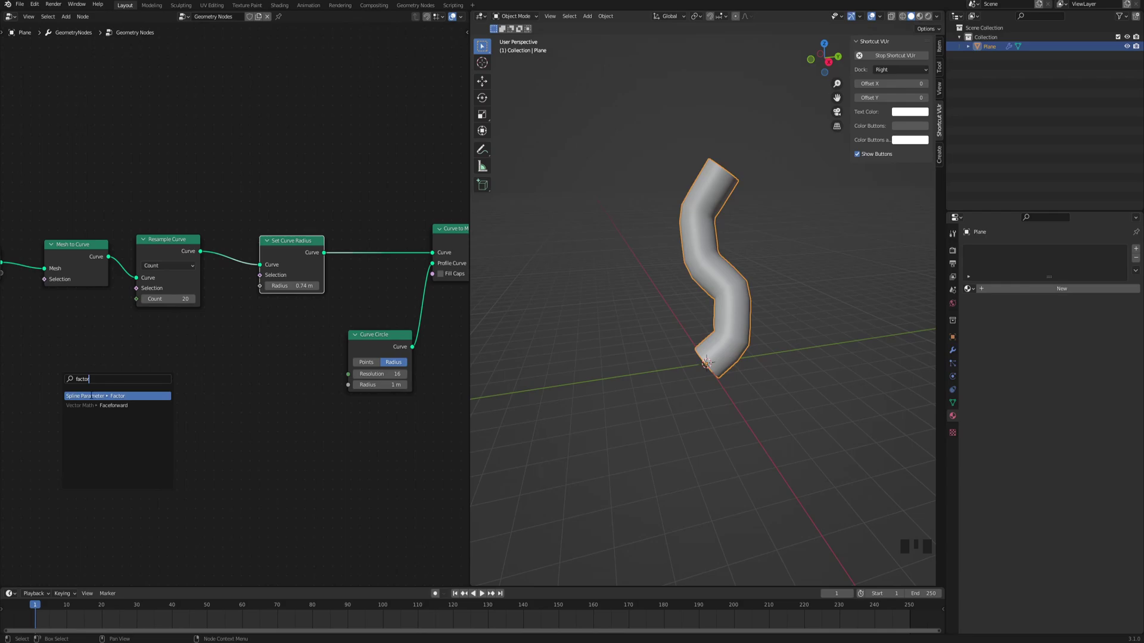
drag(727, 377, 726, 163)
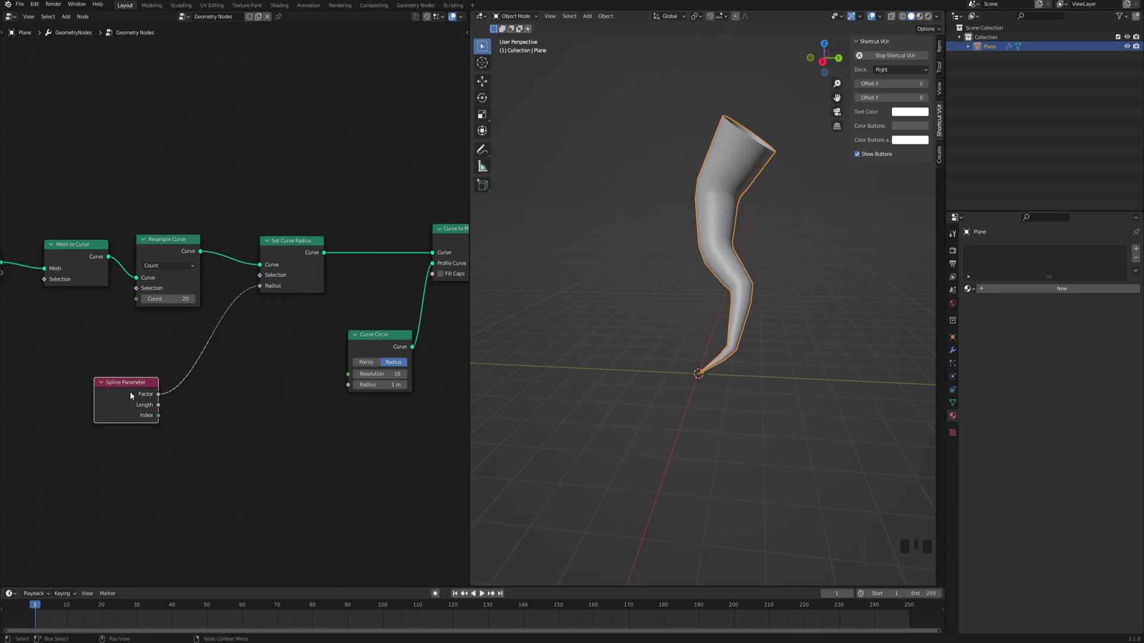
drag(125, 406, 105, 390)
Insert a ColorRamp before Radius and reverse it so the tube tapers to the tip
key(space)
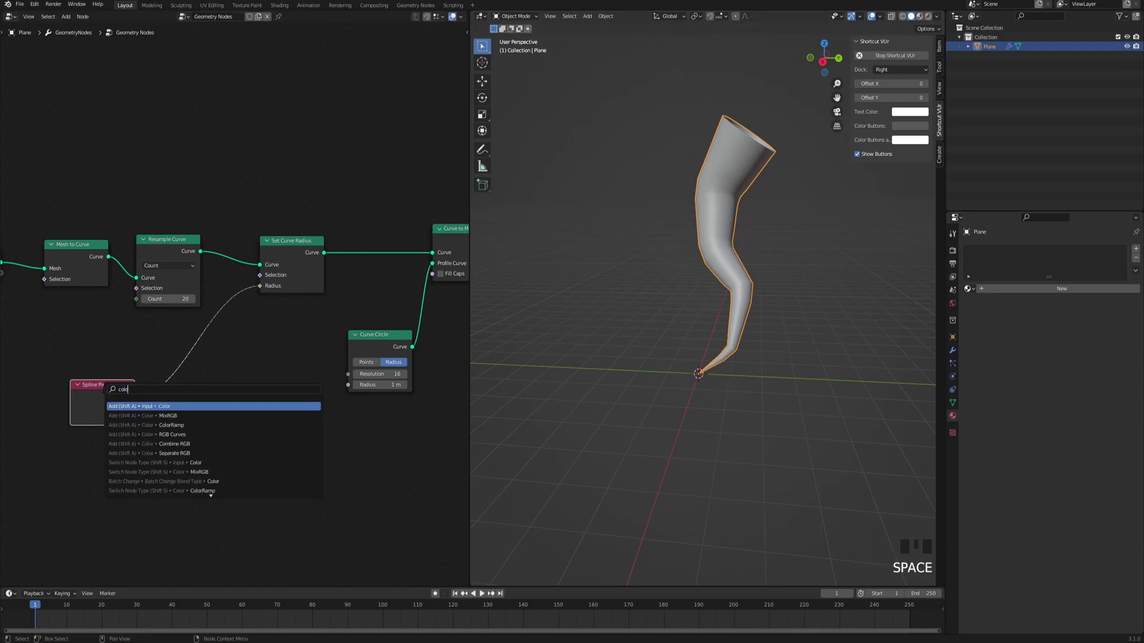
key(r)
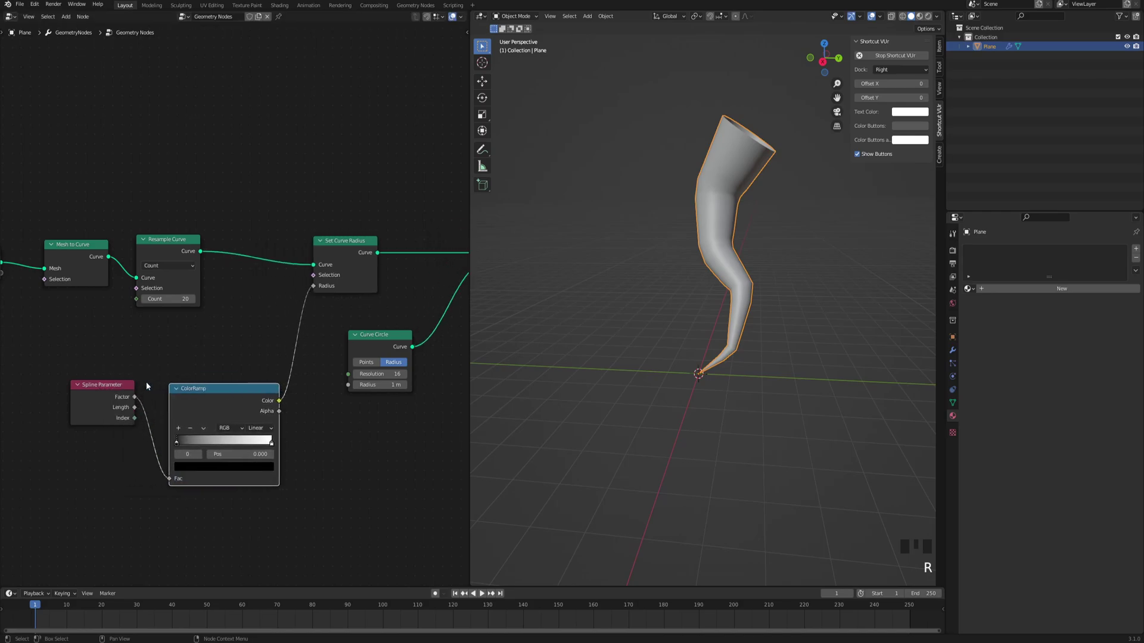
key(ctrl+z)
drag(198, 443, 708, 433)
drag(707, 433, 217, 243)
scroll(down, 3)
drag(381, 245, 357, 264)
scroll(up, 3)
click(278, 291)
Orbit the viewport to inspect the tapered horn shape
drag(725, 289, 716, 279)
scroll(up, 3)
drag(712, 298, 313, 312)
click(313, 312)
Scatter Poisson Disk points on the tube and offset them with a -1 to 1 random vector
key(space)
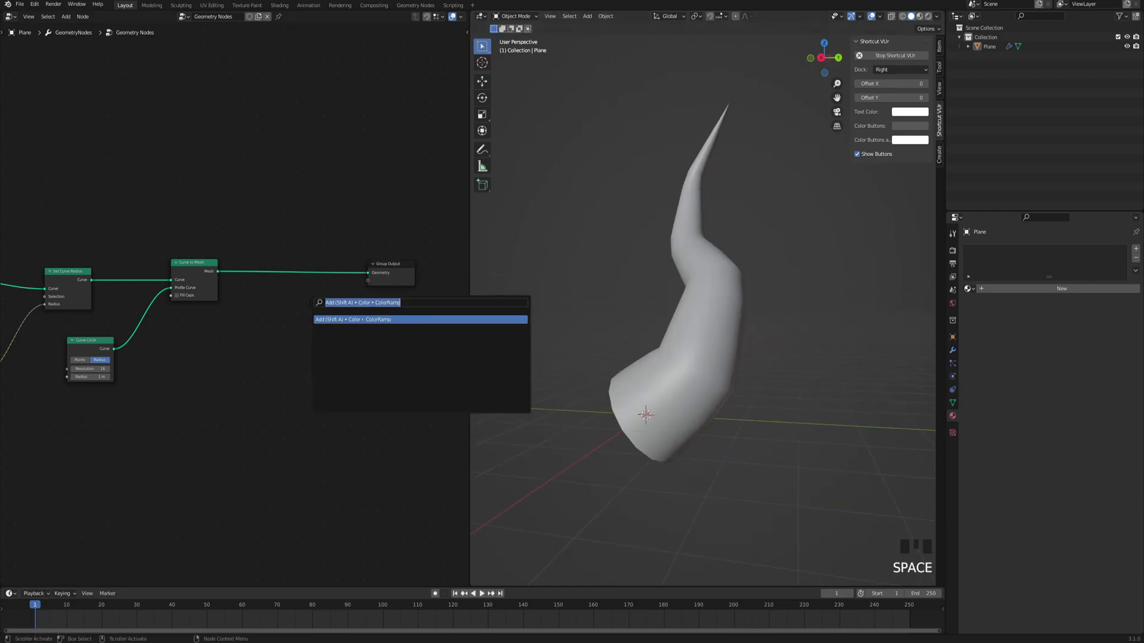
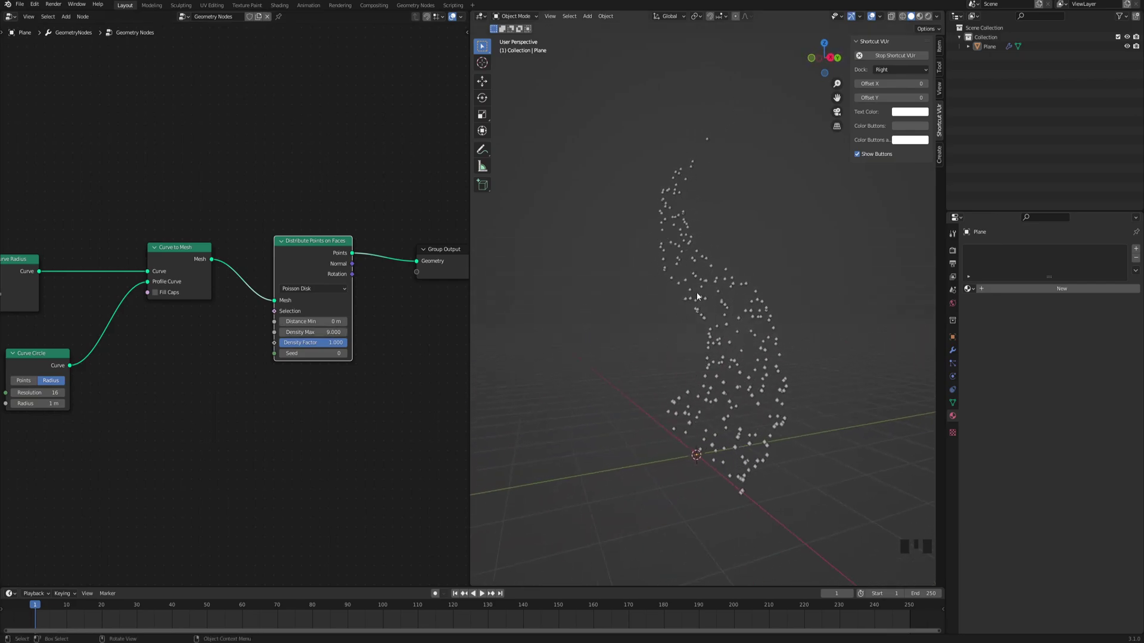
key(space)
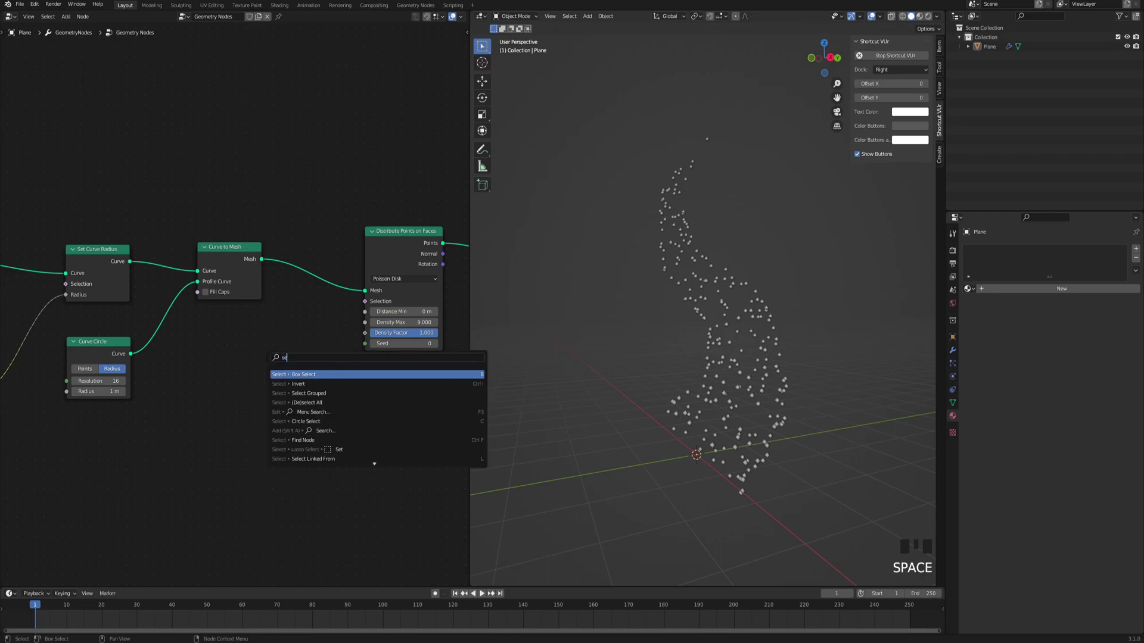
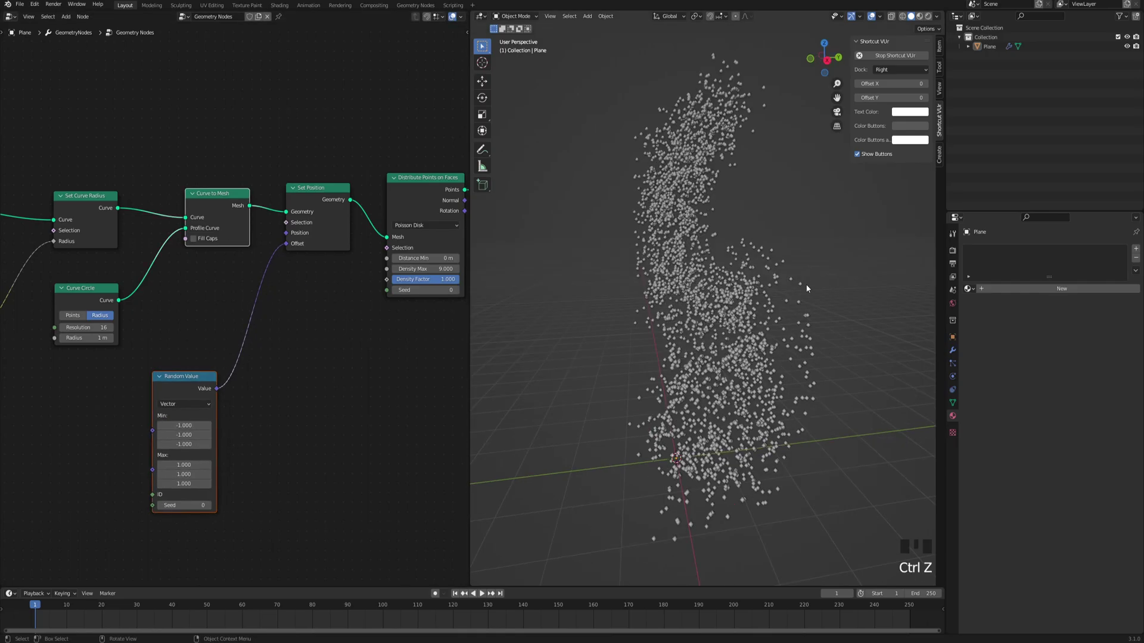
Feed a Boolean Random Value into Set Position's Selection
drag(737, 293, 224, 205)
click(224, 205)
drag(647, 286, 626, 280)
scroll(down, 3)
drag(739, 287, 313, 188)
click(314, 188)
Insert a Vector Math Scale node between the random vector and Offset
drag(691, 288, 251, 331)
key(space)
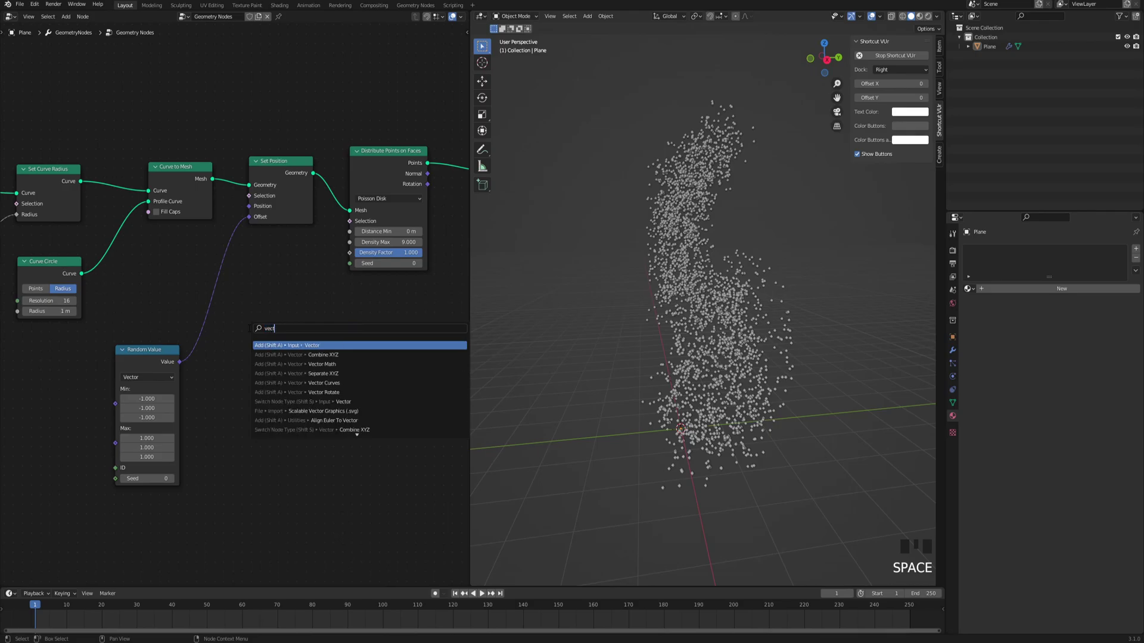
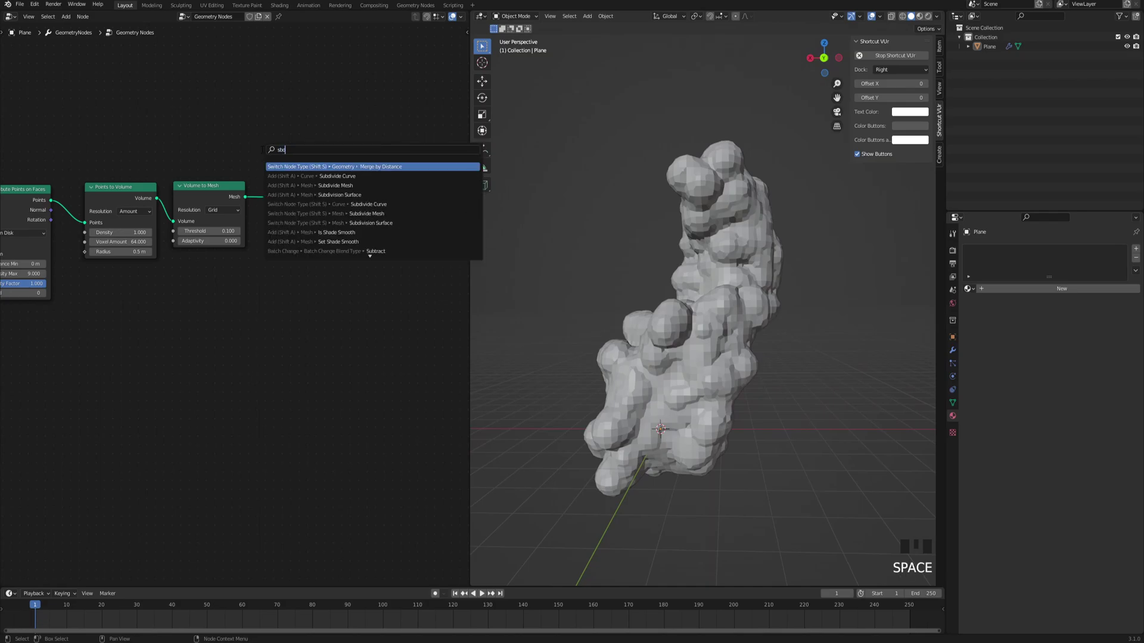
Add a Subdivision Surface at level 2 before the output, then Set Shade Smooth
key(Down)
key(Down)
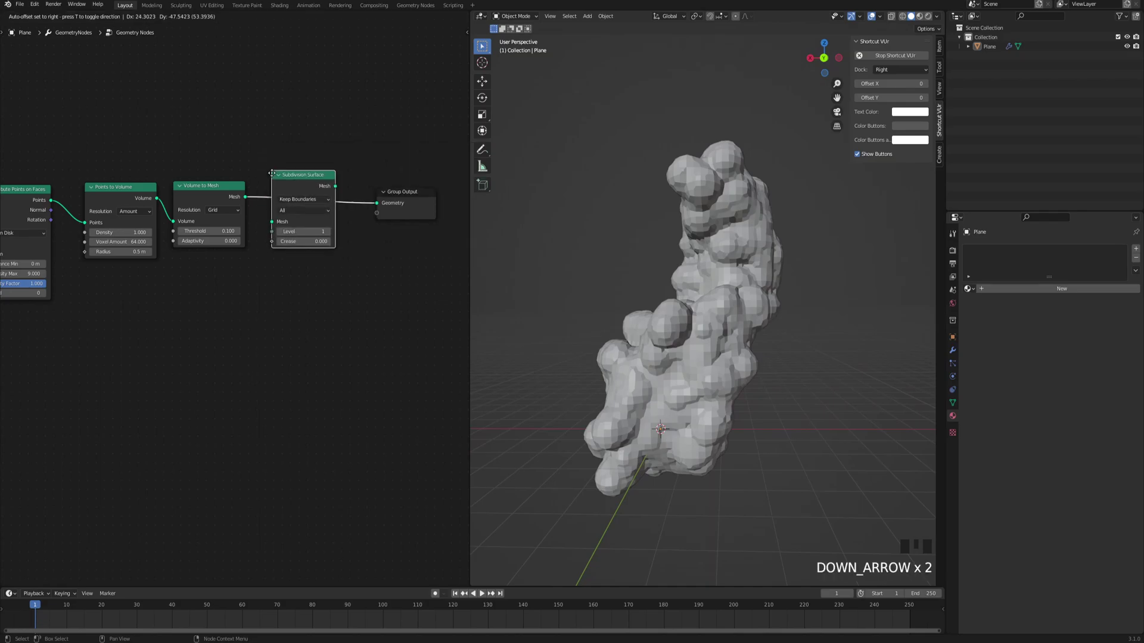
drag(210, 320, 183, 294)
drag(183, 294, 307, 296)
key(space)
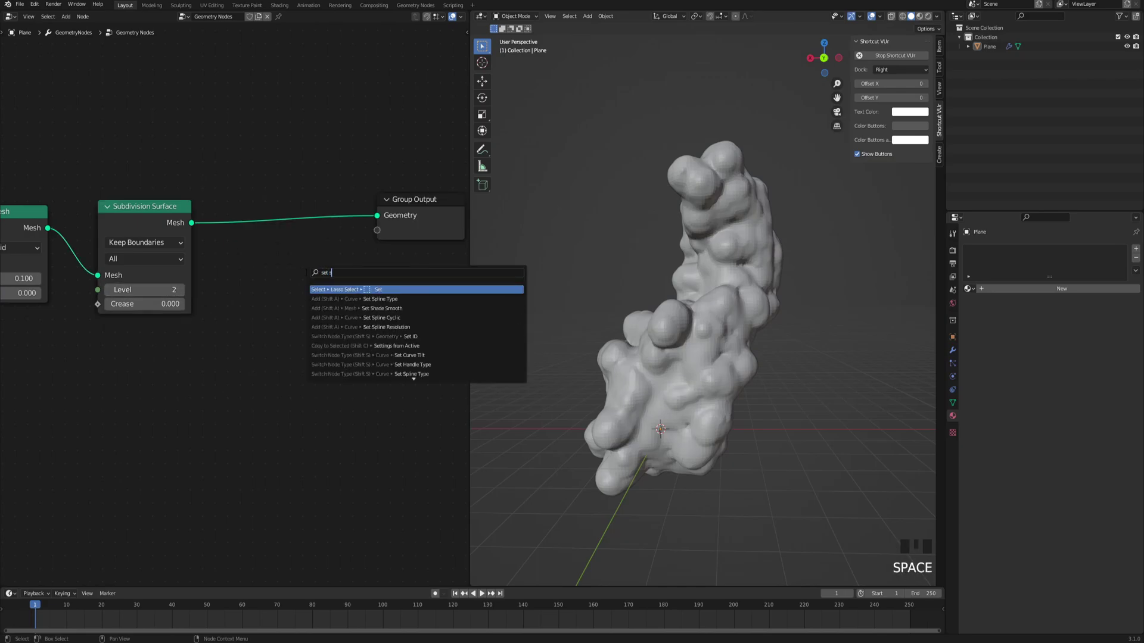
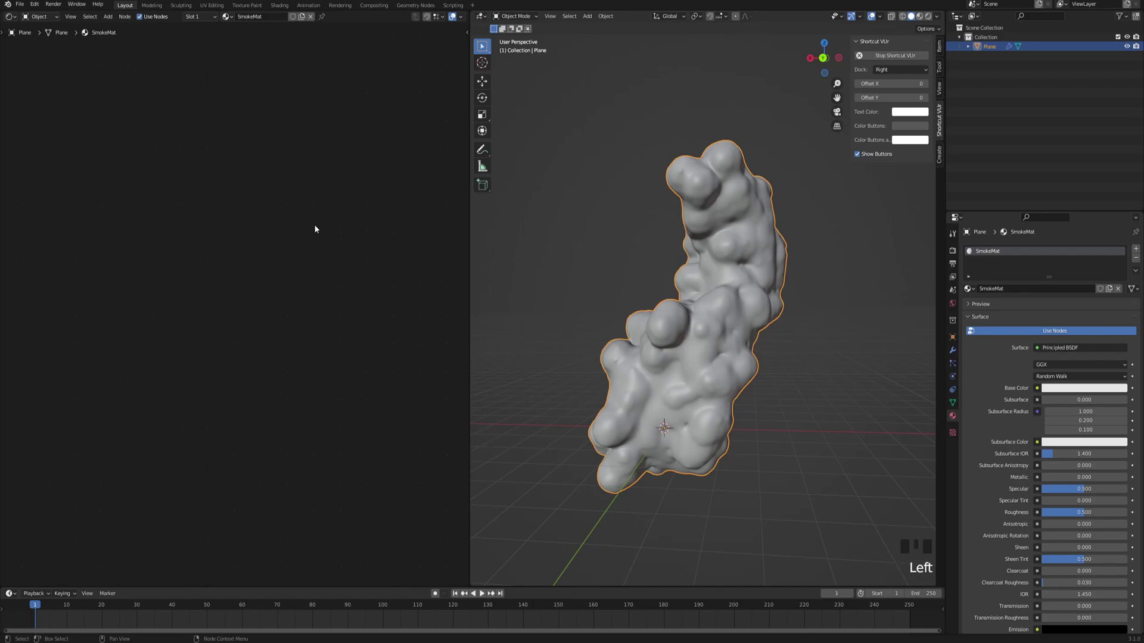
Delete SmokeMat's Principled BSDF and preview a Geometry node's Normal output
key(a)
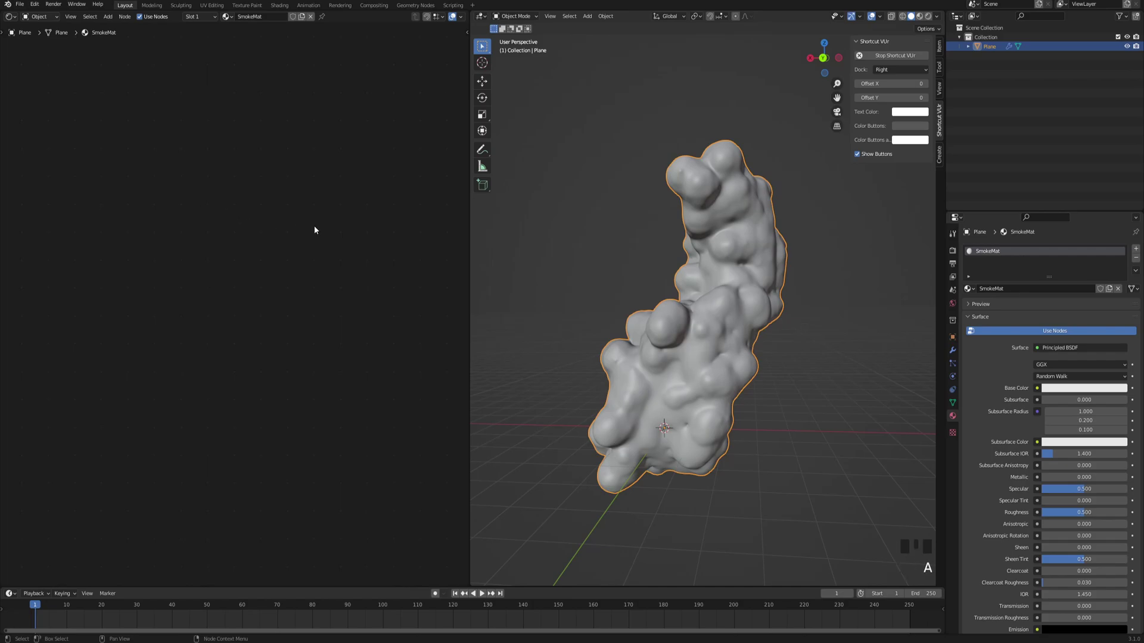
key(KP_Decimal)
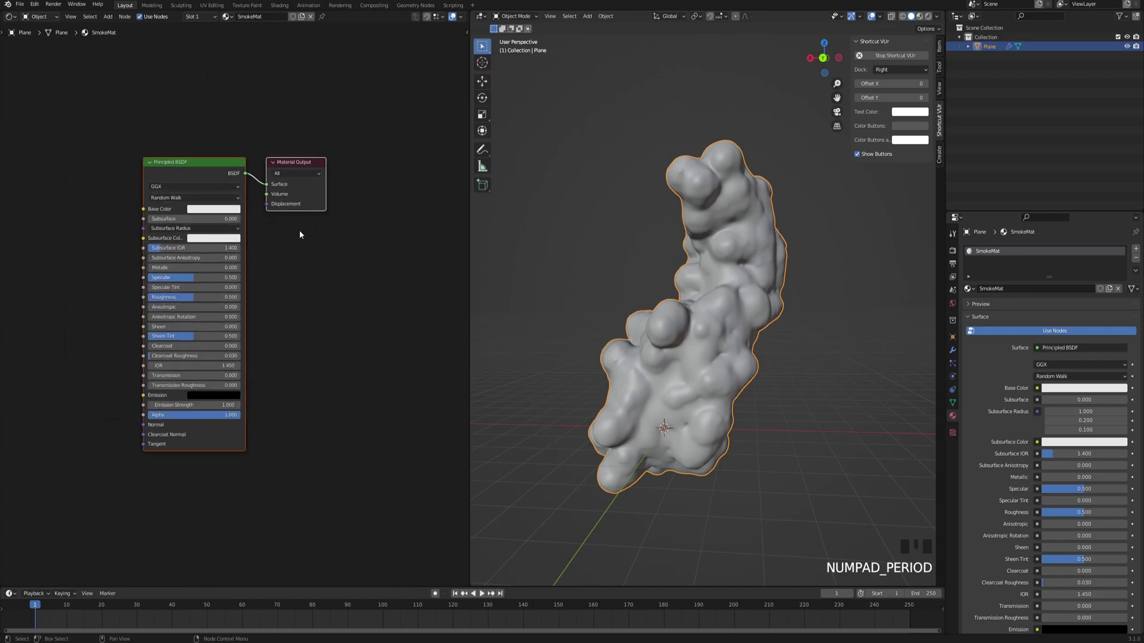
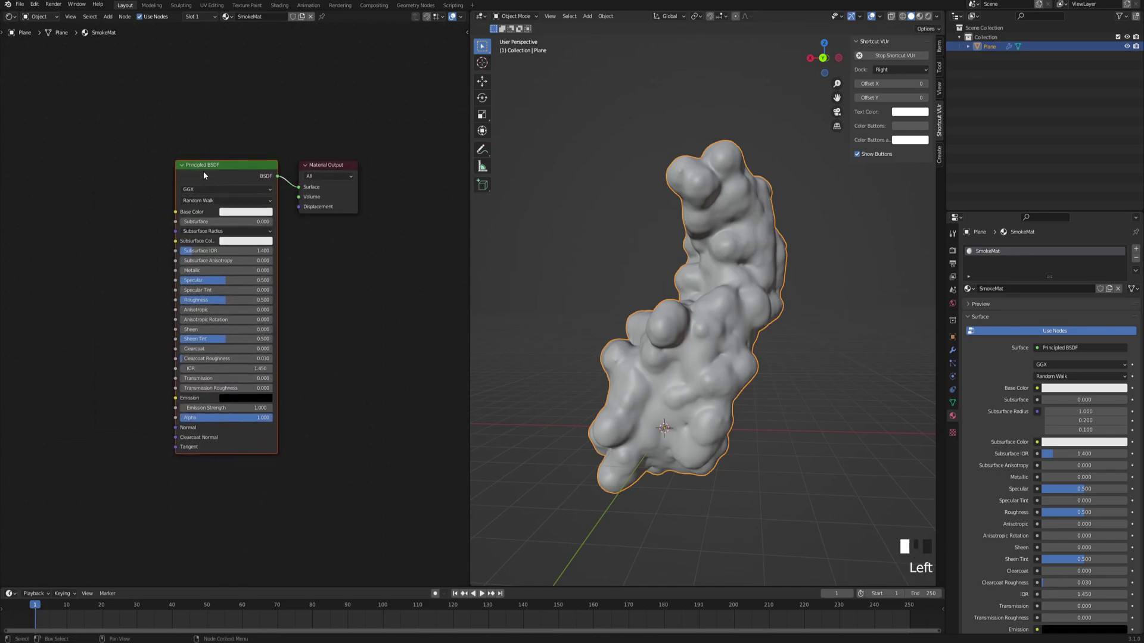
key(x)
middle_click(169, 168)
click(154, 192)
key(space)
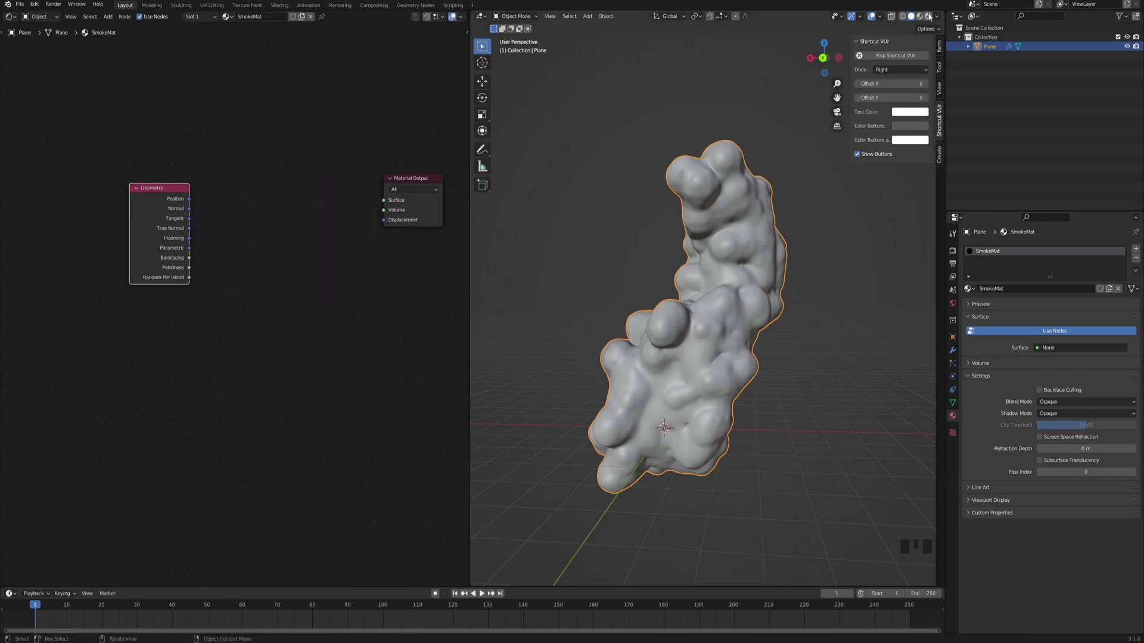
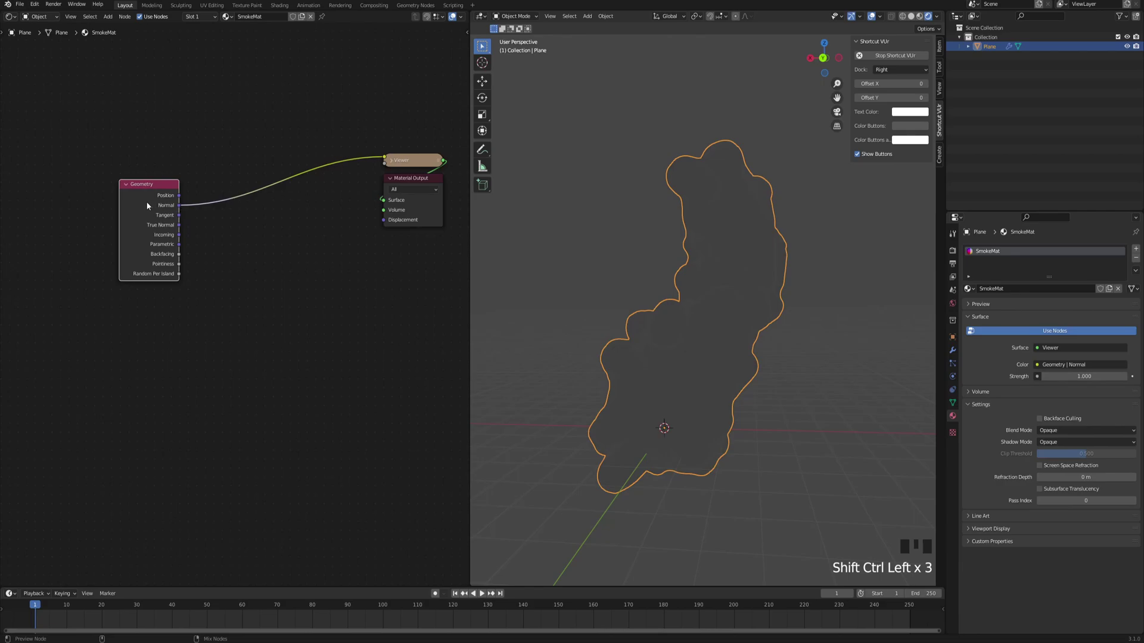
Orbit the viewport to check the normal preview on the cloud
drag(684, 244, 9, 28)
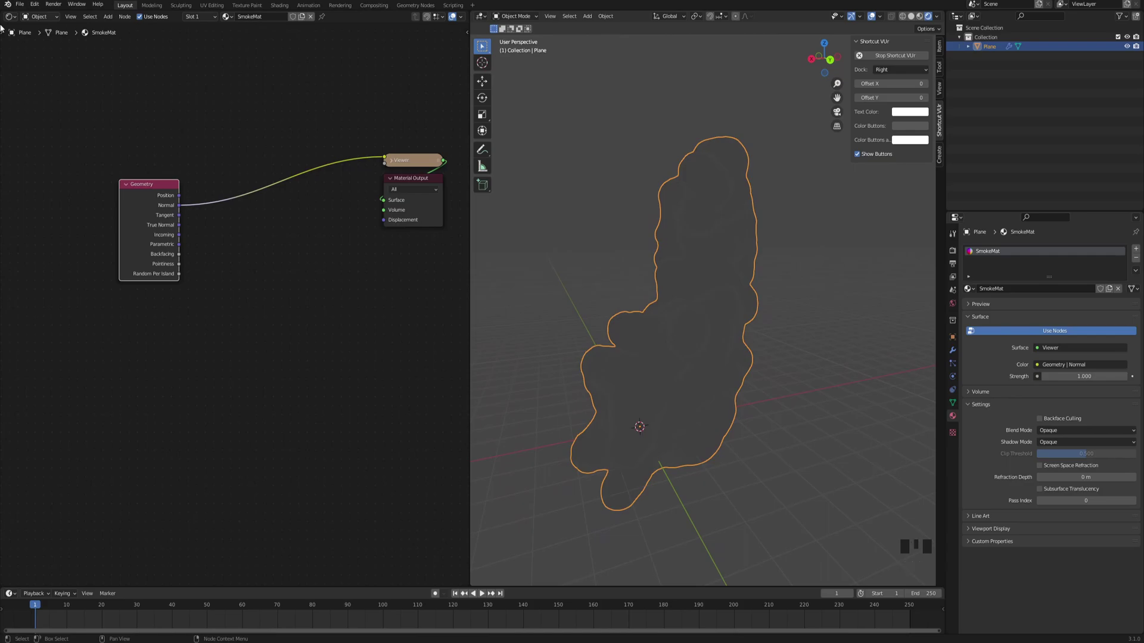
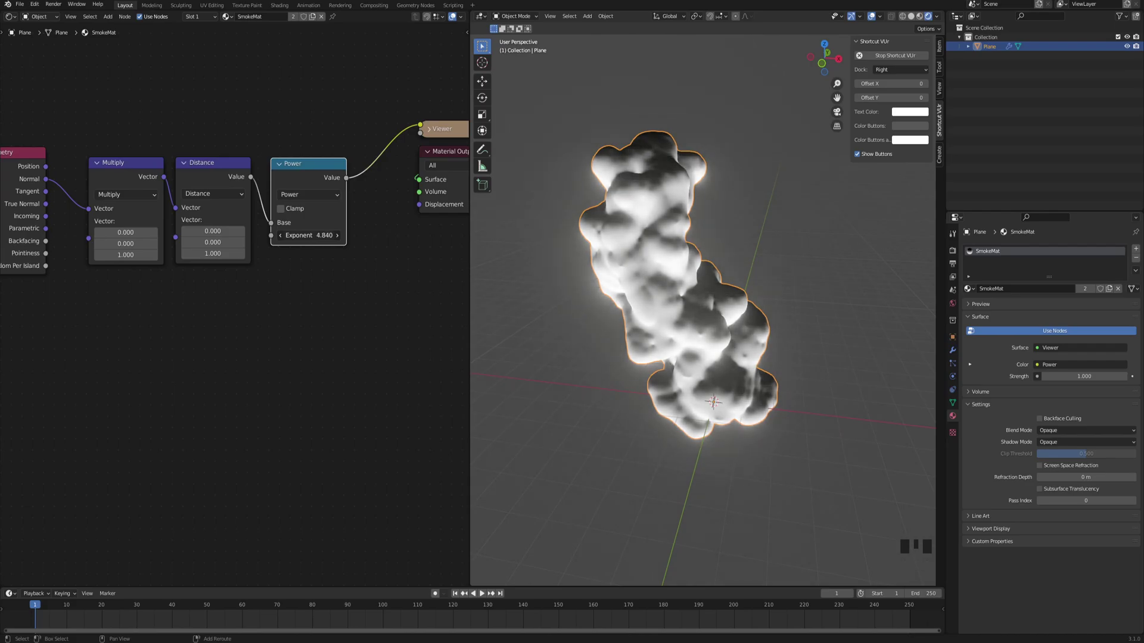
Set the Power exponent to about 5.16 and enable Clamp
click(352, 306)
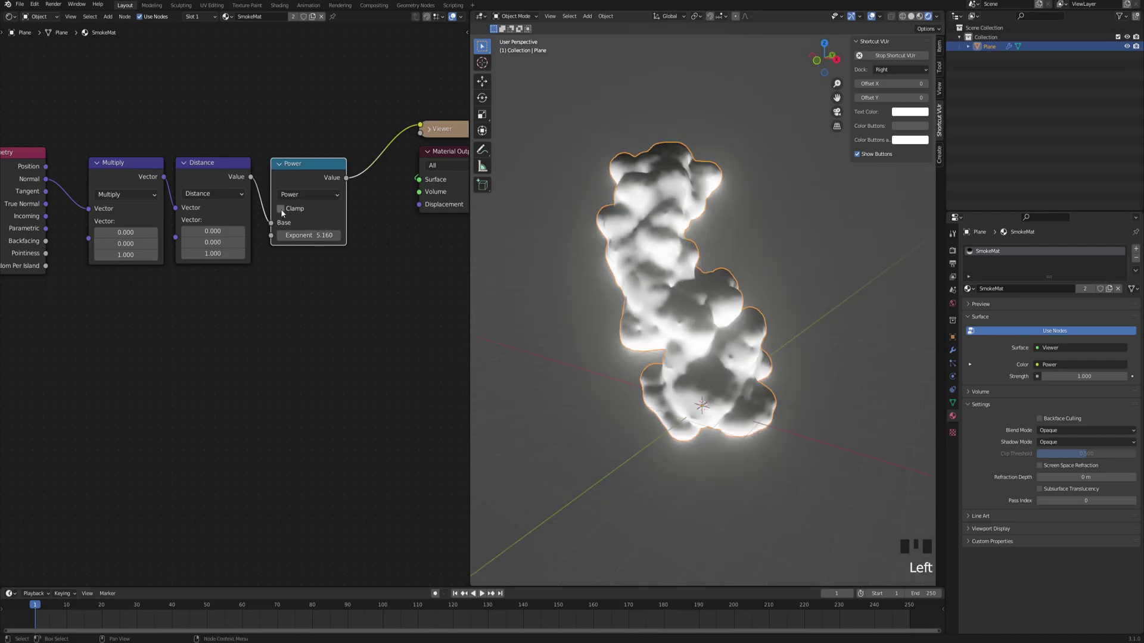
click(284, 213)
drag(638, 222, 197, 320)
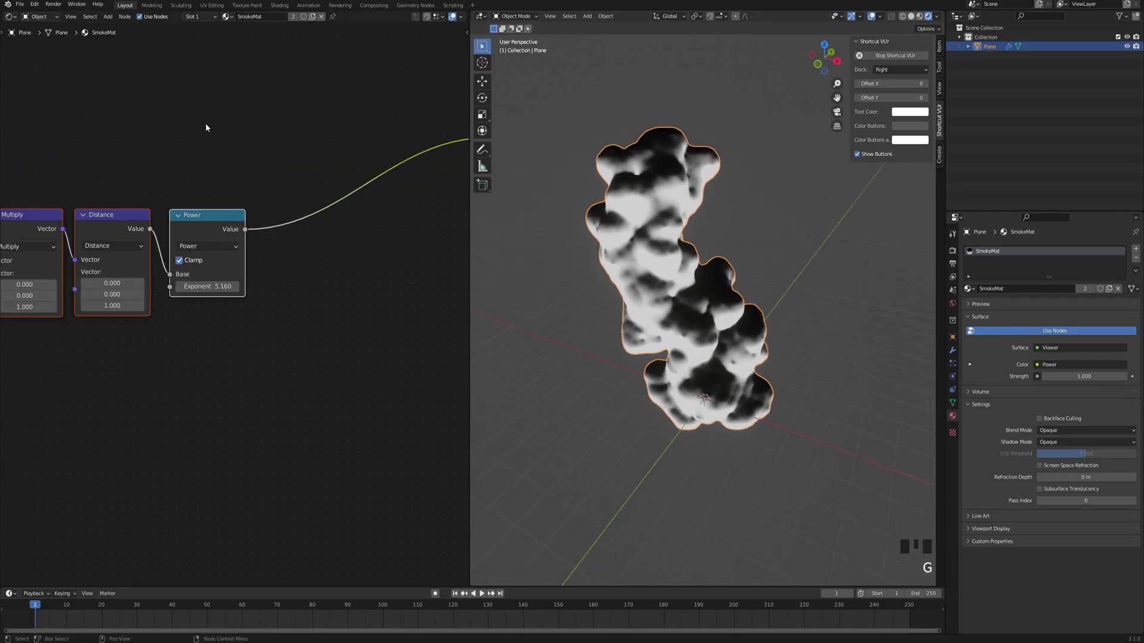
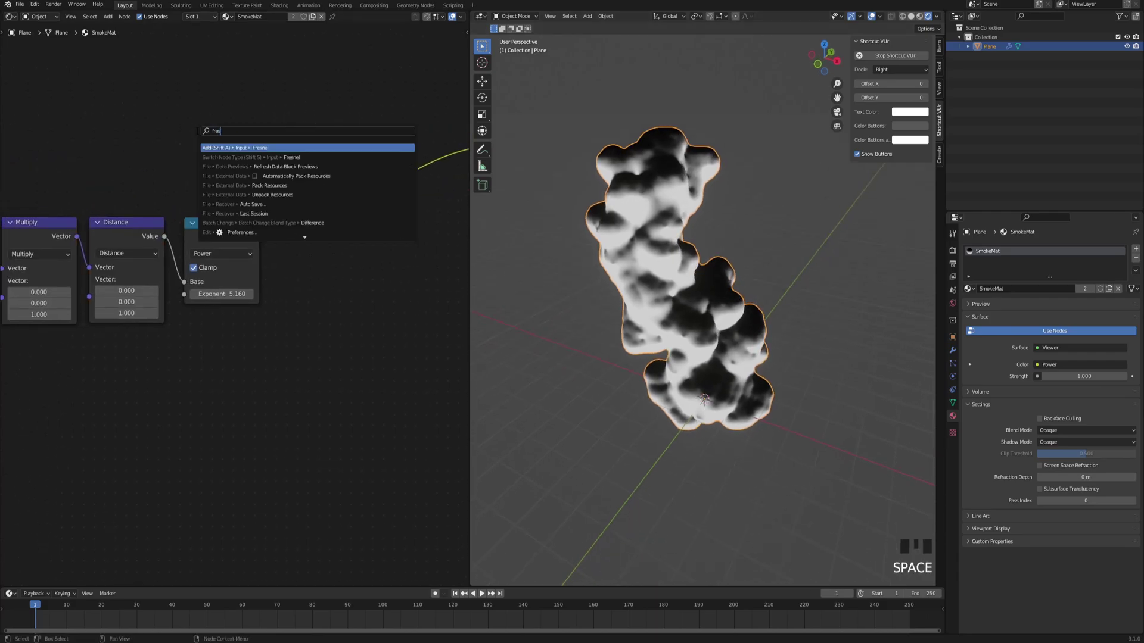
Place a Fresnel node and multiply it with the Power mask in a clamped Math node
drag(638, 255, 633, 235)
scroll(up, 3)
drag(645, 236, 357, 218)
click(356, 218)
click(228, 239)
key(shift+d)
drag(348, 219, 261, 162)
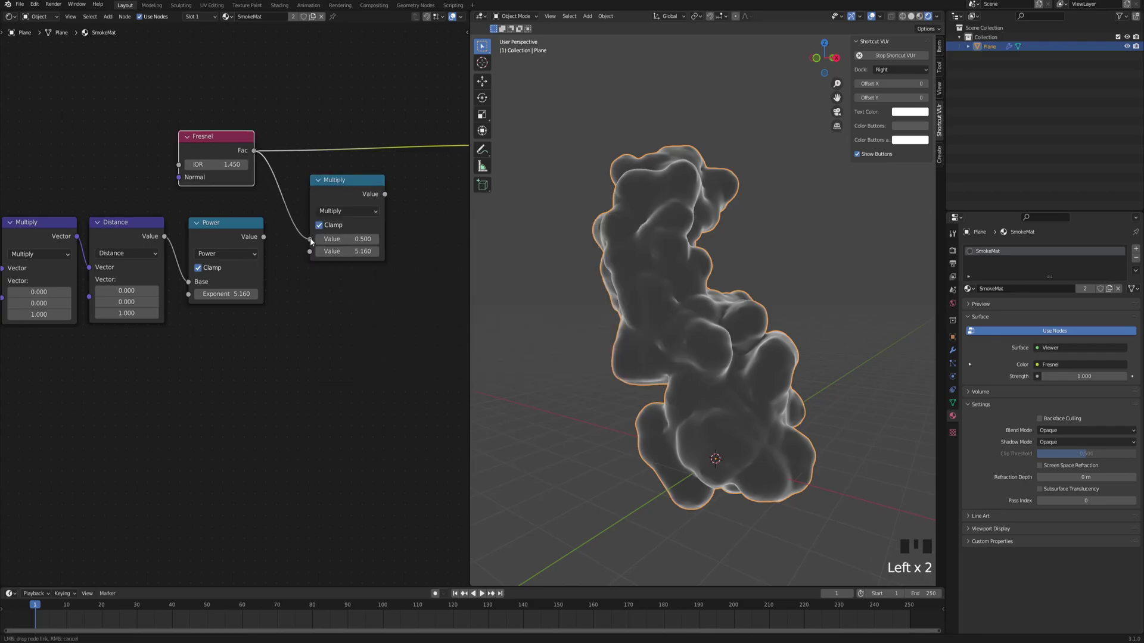
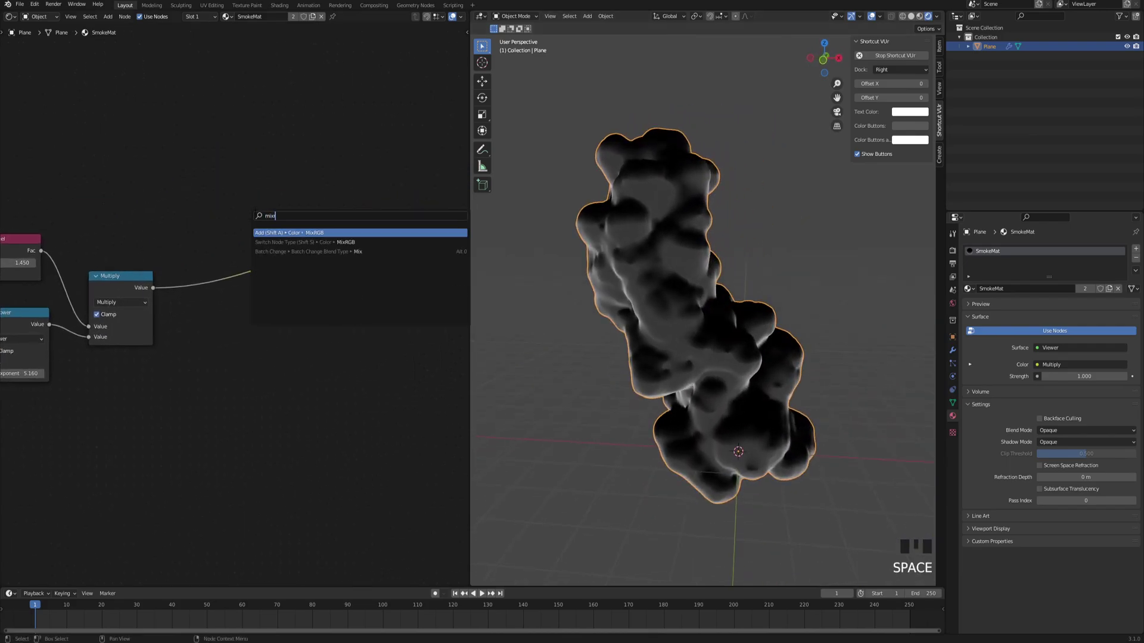
Overlay the Noise Texture Fac onto the rim mask with a MixRGB node
scroll(up, 3)
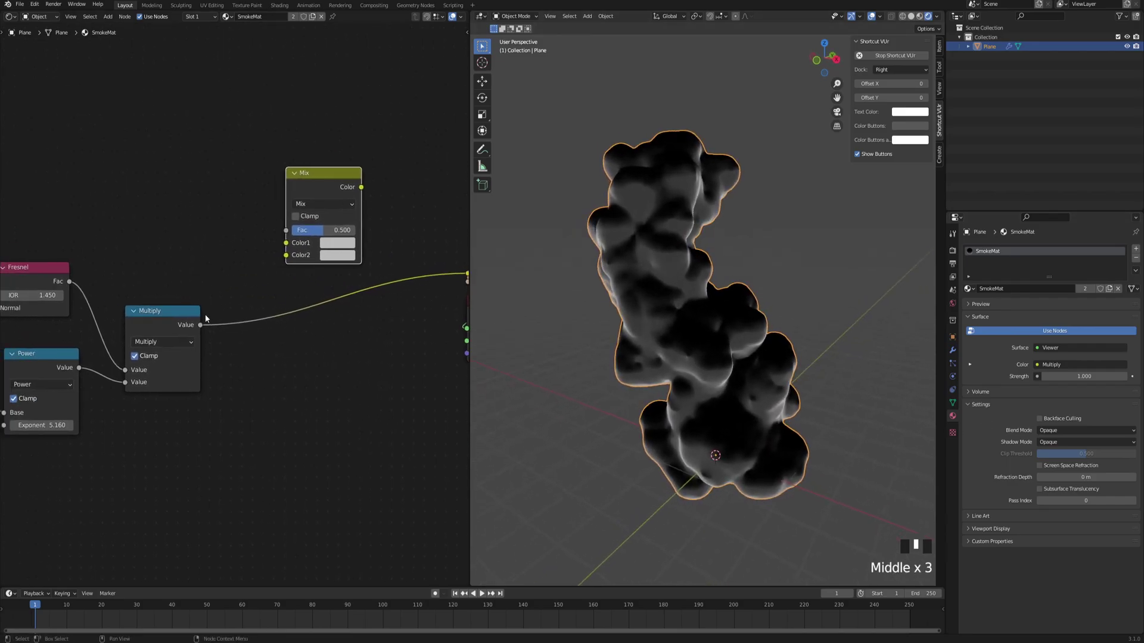
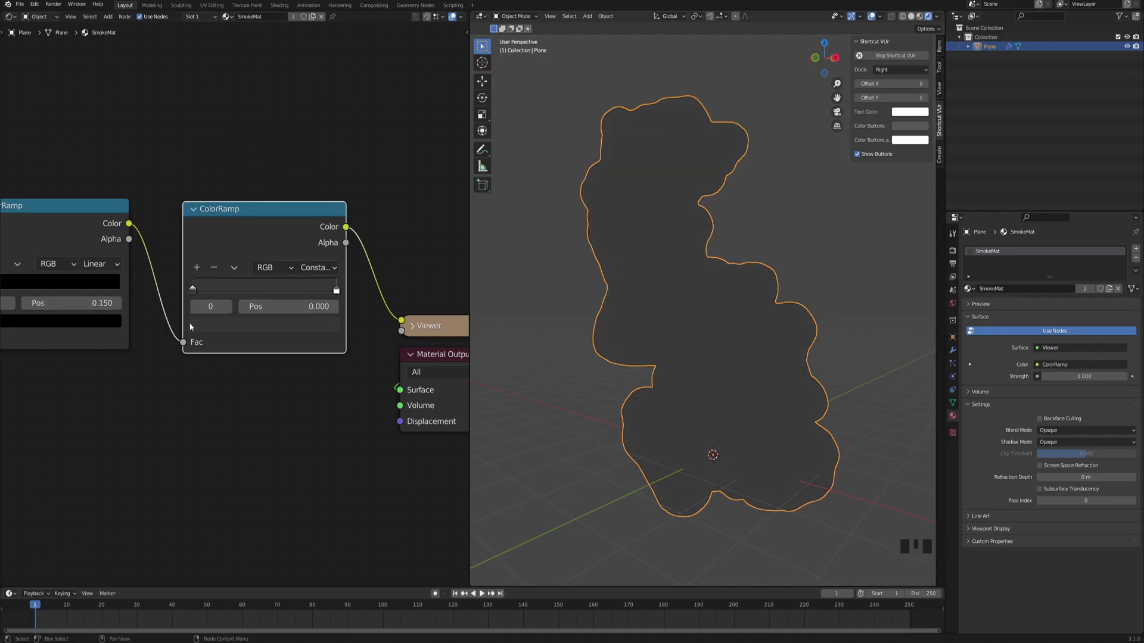
Shift the constant ramp split and set the orange middle and yellow brightest stops
drag(337, 293, 247, 326)
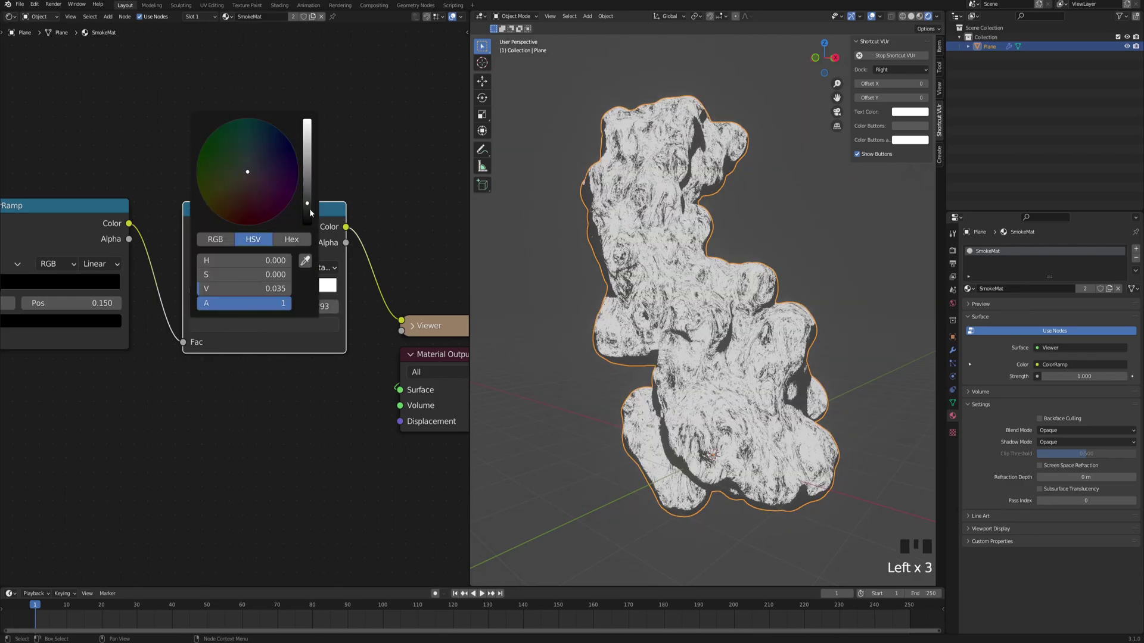
drag(202, 270, 238, 329)
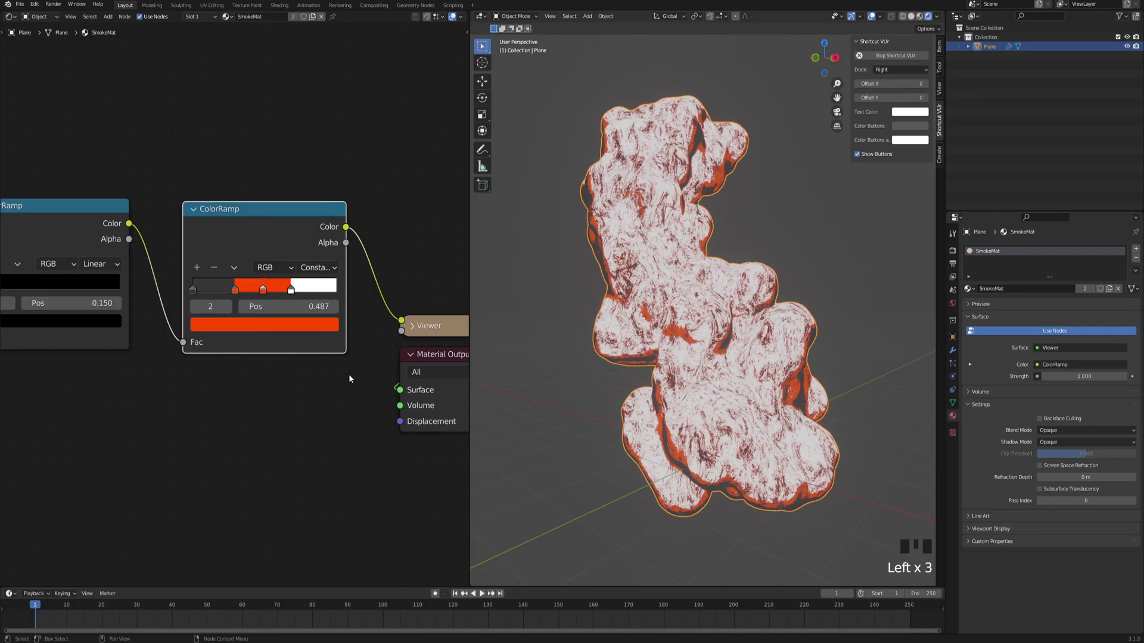
key(ctrl+z)
click(334, 382)
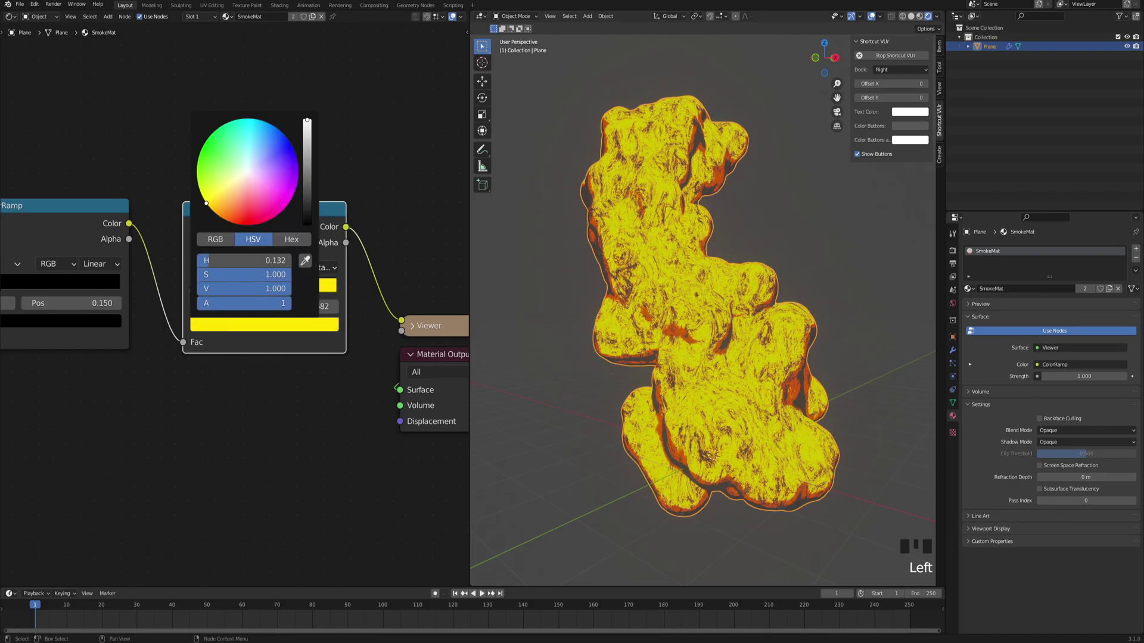
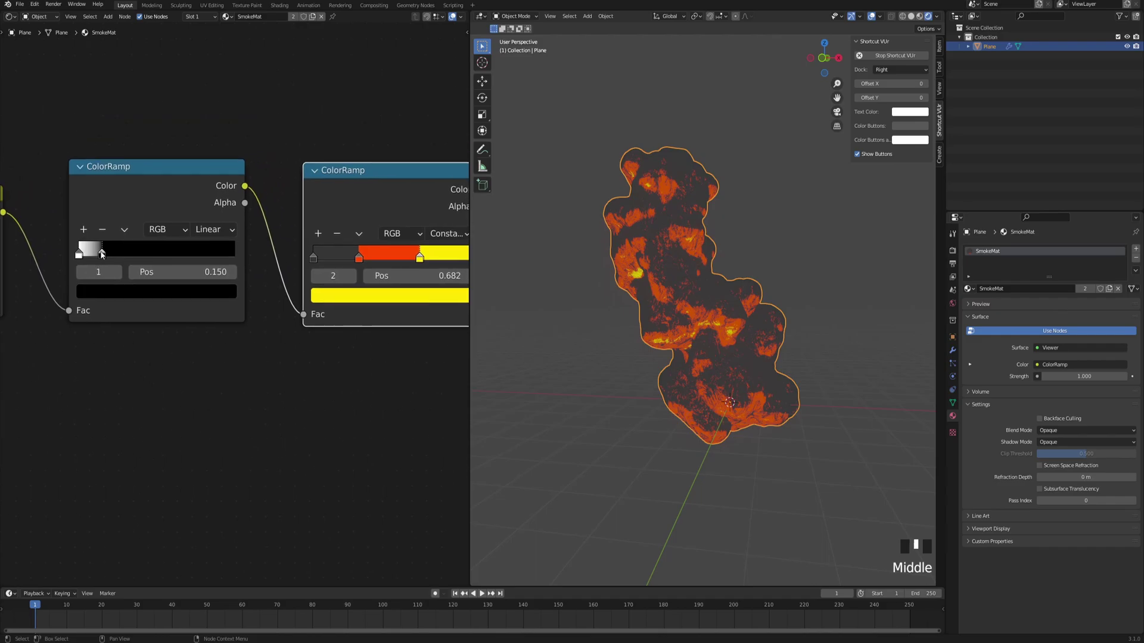
Retune the black-white split on the first ramp and the orange band start on the toon ramp, then play back
drag(104, 252, 254, 296)
middle_click(253, 296)
drag(258, 296, 710, 375)
drag(709, 375, 485, 598)
click(485, 598)
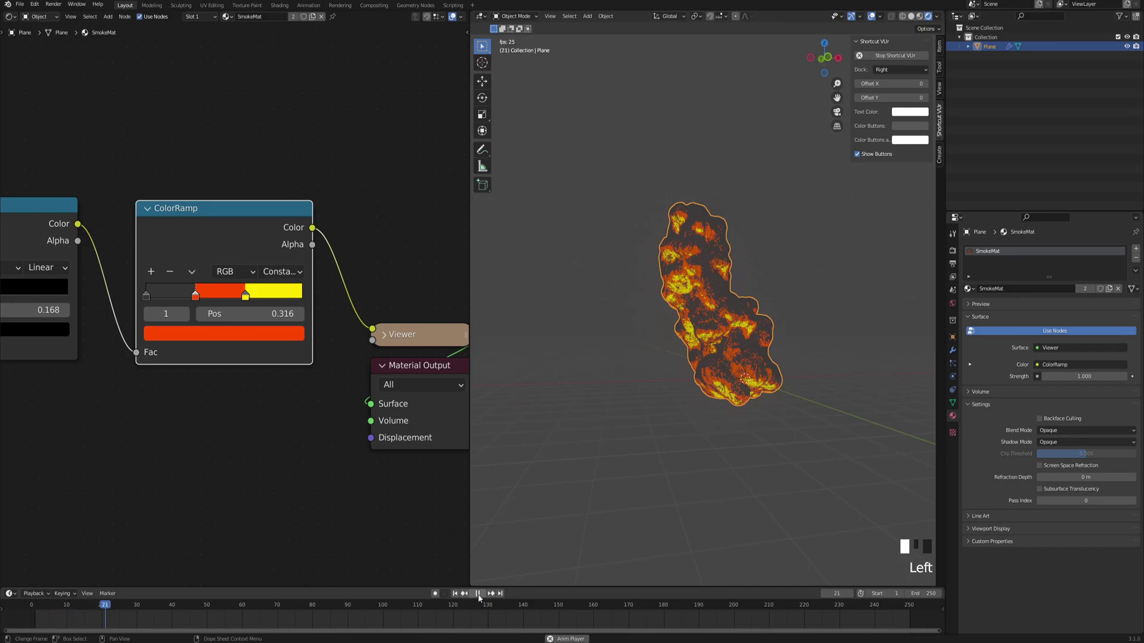
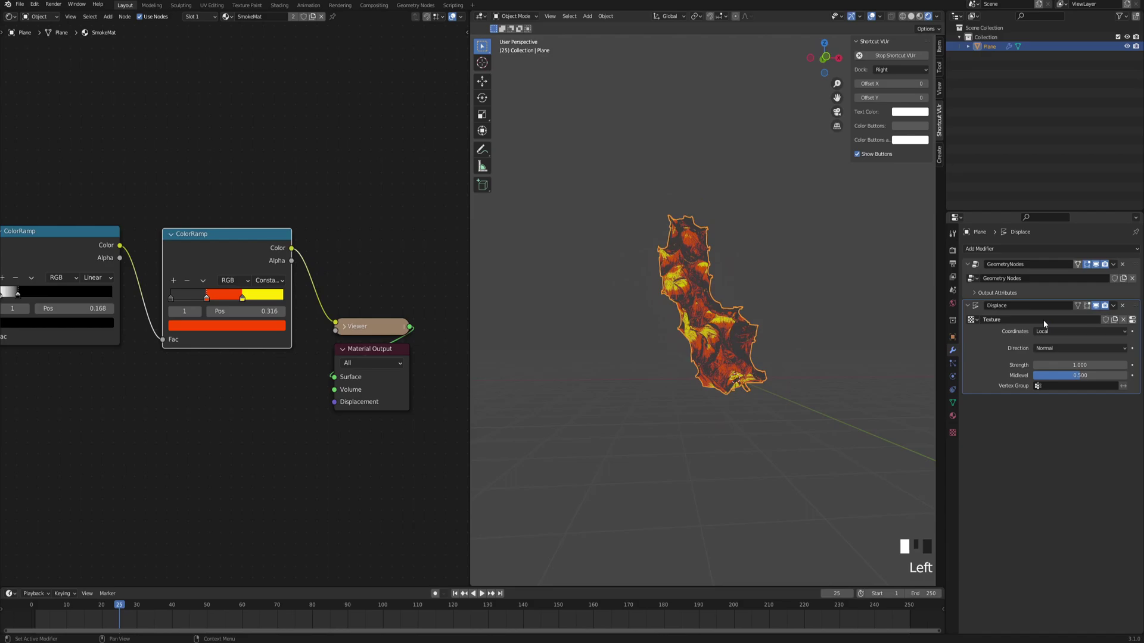
Switch the Displace modifier's new texture to Voronoi type in Texture Properties
click(958, 434)
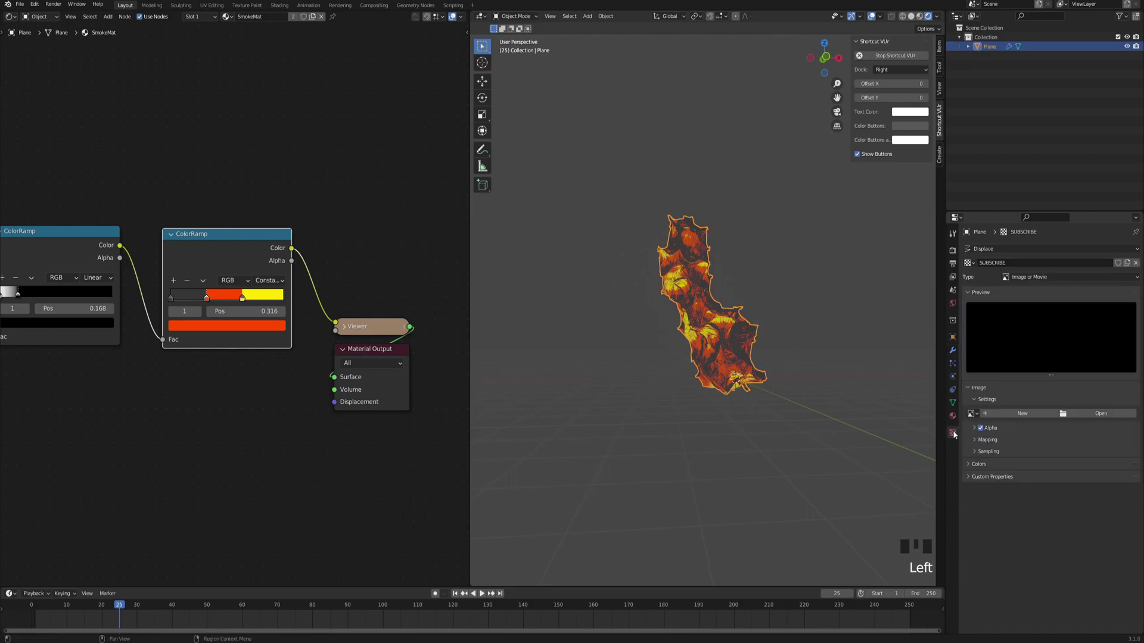
drag(1053, 276, 1001, 419)
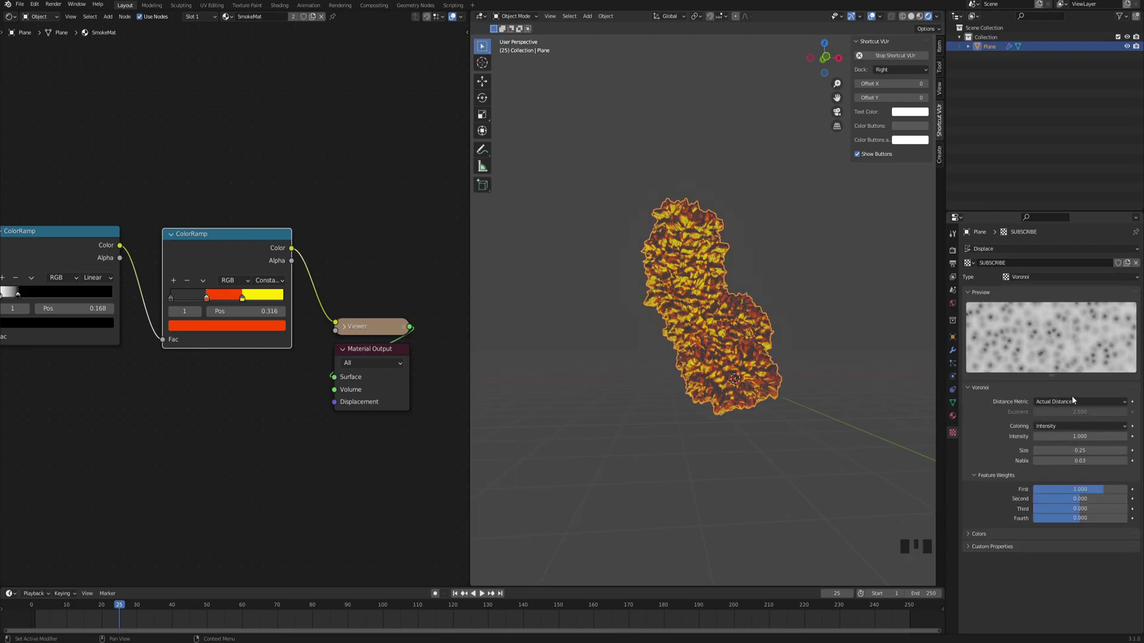
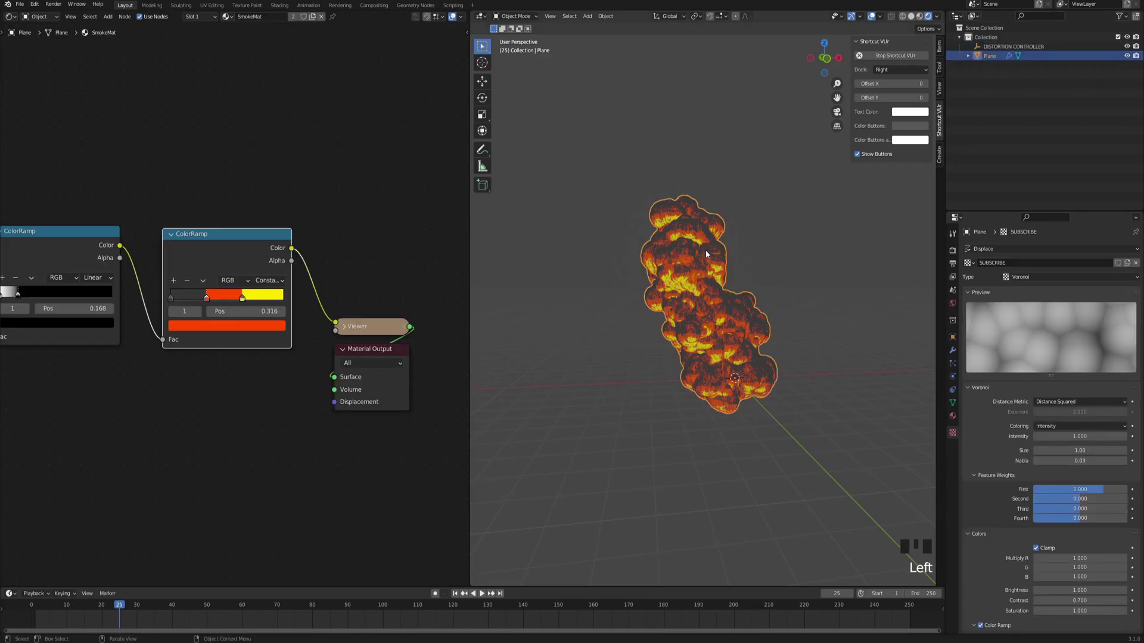
Point the Displace modifier's texture coordinates at the DISTORTION CONTROLLER empty
click(958, 352)
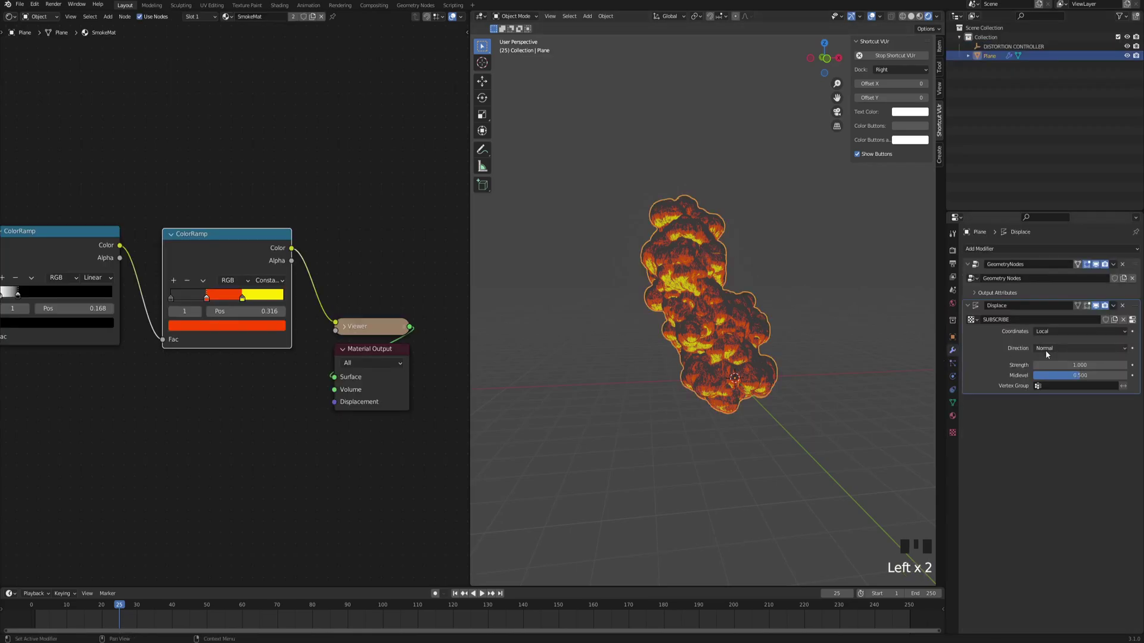
drag(1065, 335, 1051, 127)
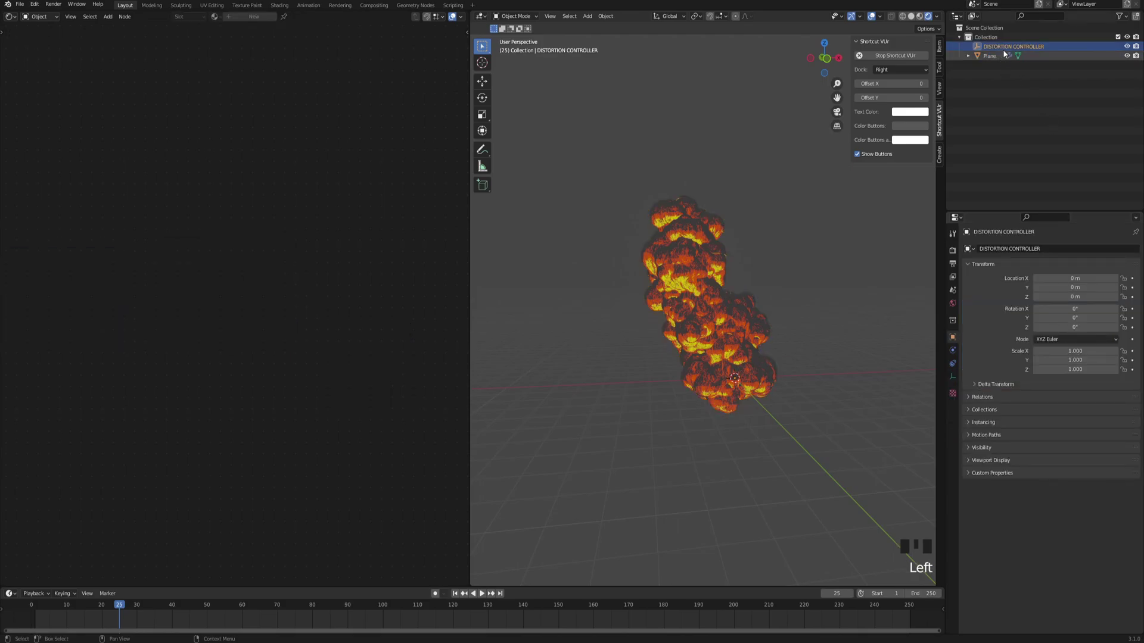
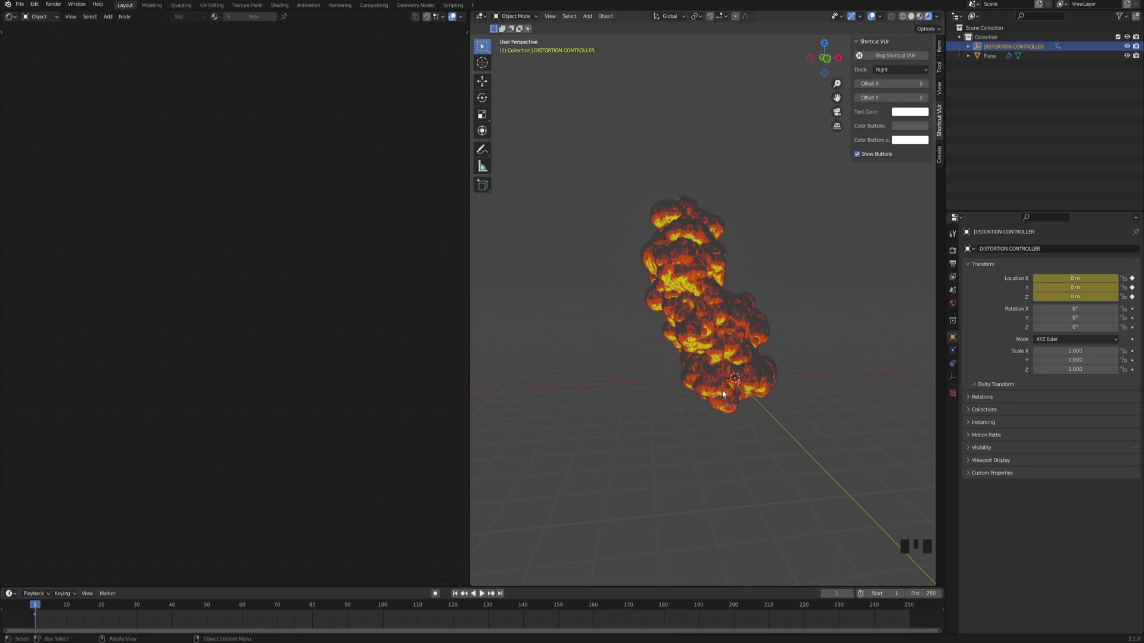
Raise the controller at frame 20 and keyframe its new location
drag(100, 609, 698, 409)
key(g)
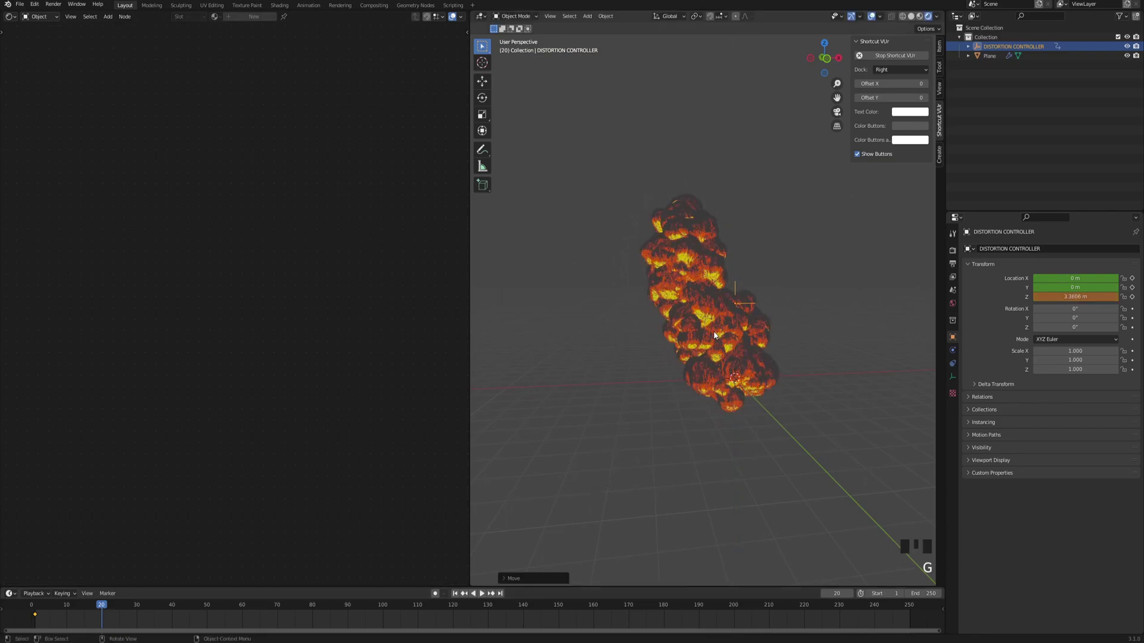
key(i)
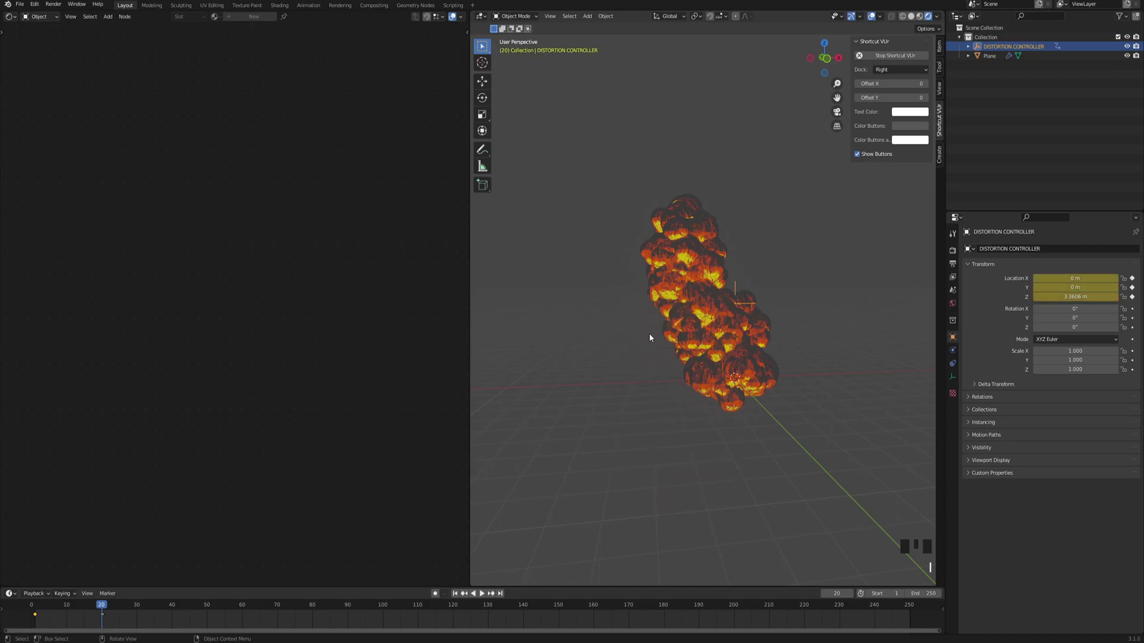
key(t)
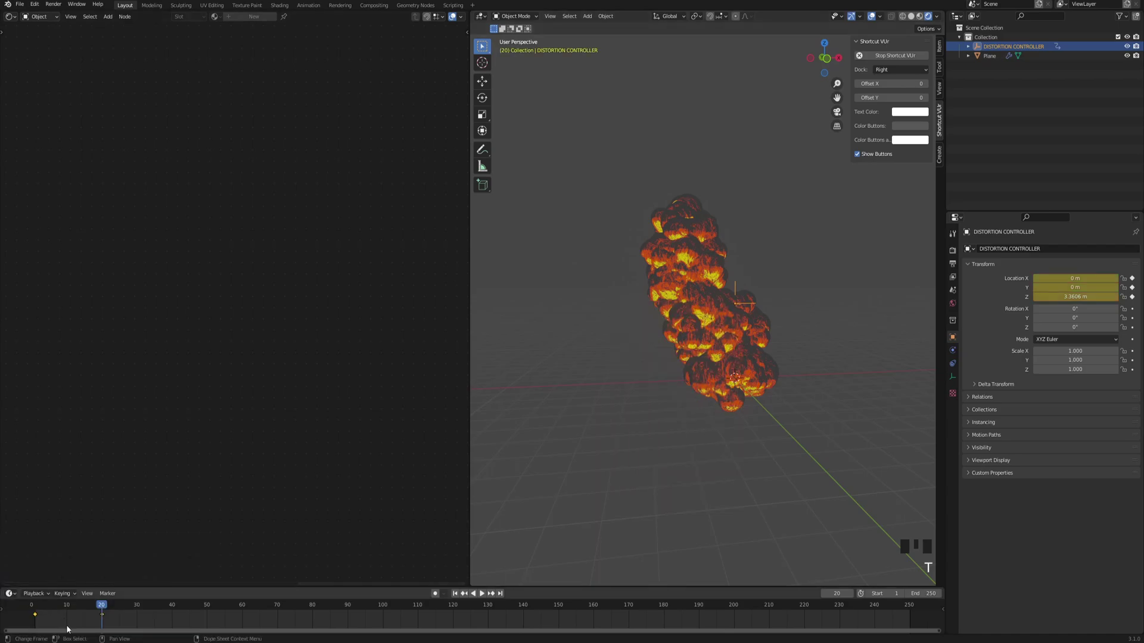
key(shift+e)
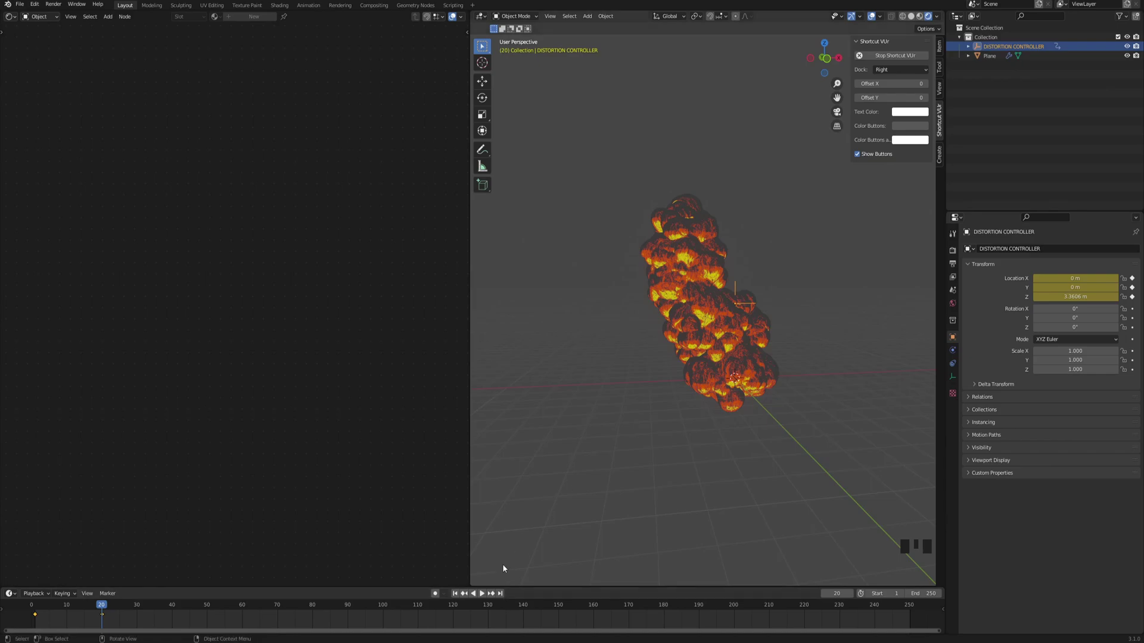
Raise and keyframe the controller higher at frame 40, return to the start, then scale it up to about 5.23
drag(457, 597, 602, 439)
drag(684, 342, 454, 596)
click(454, 595)
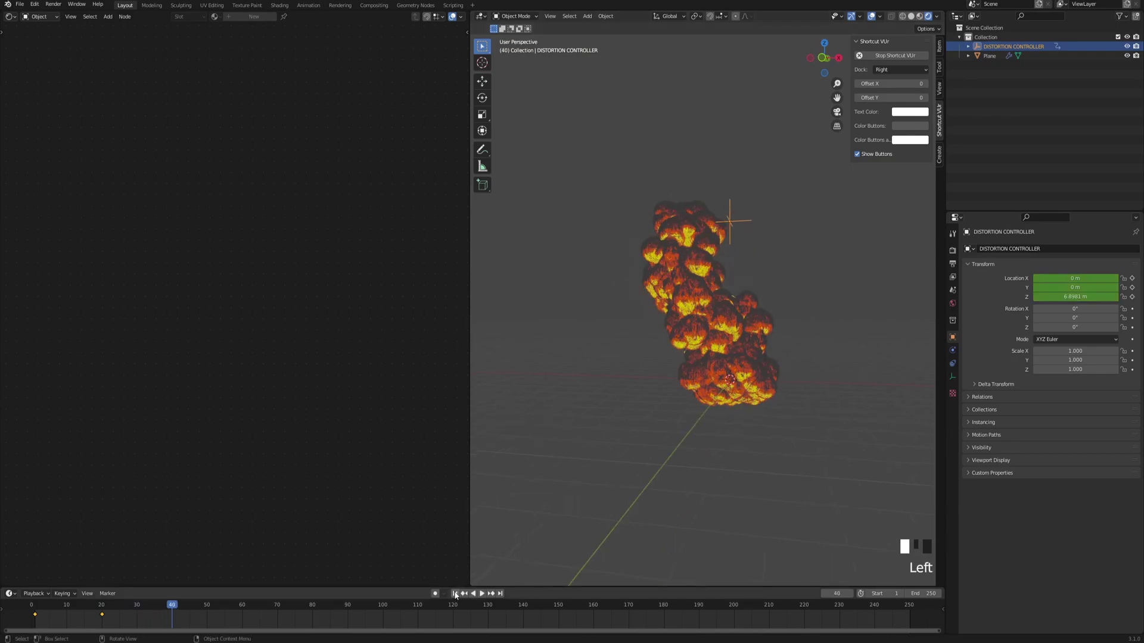
drag(702, 374, 613, 469)
drag(613, 468, 703, 342)
drag(703, 342, 1020, 46)
click(713, 320)
key(s)
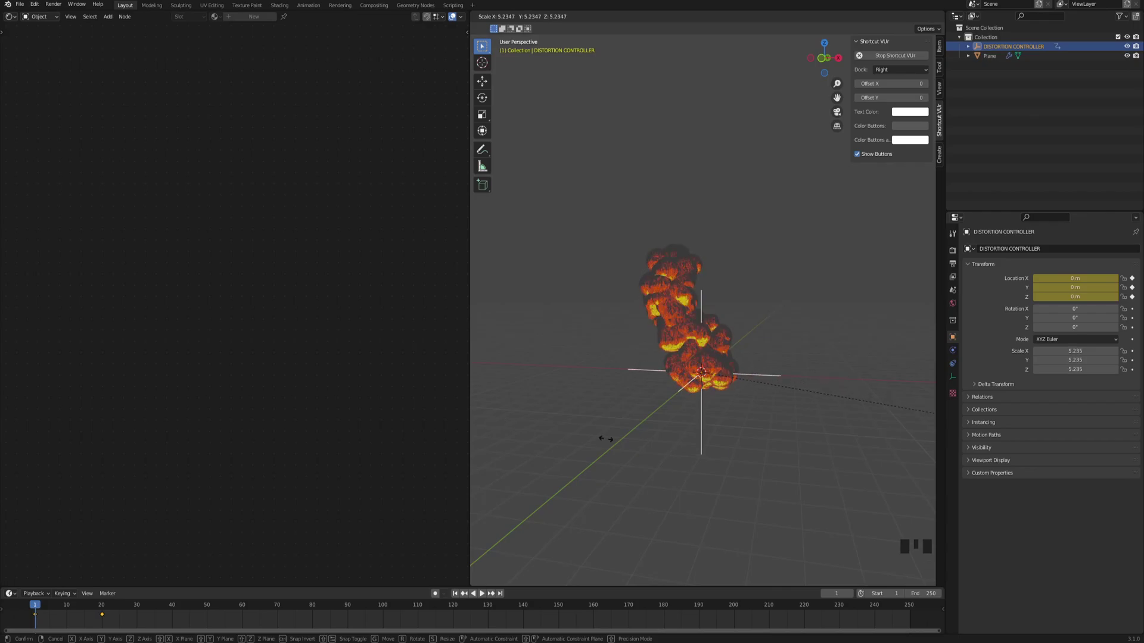
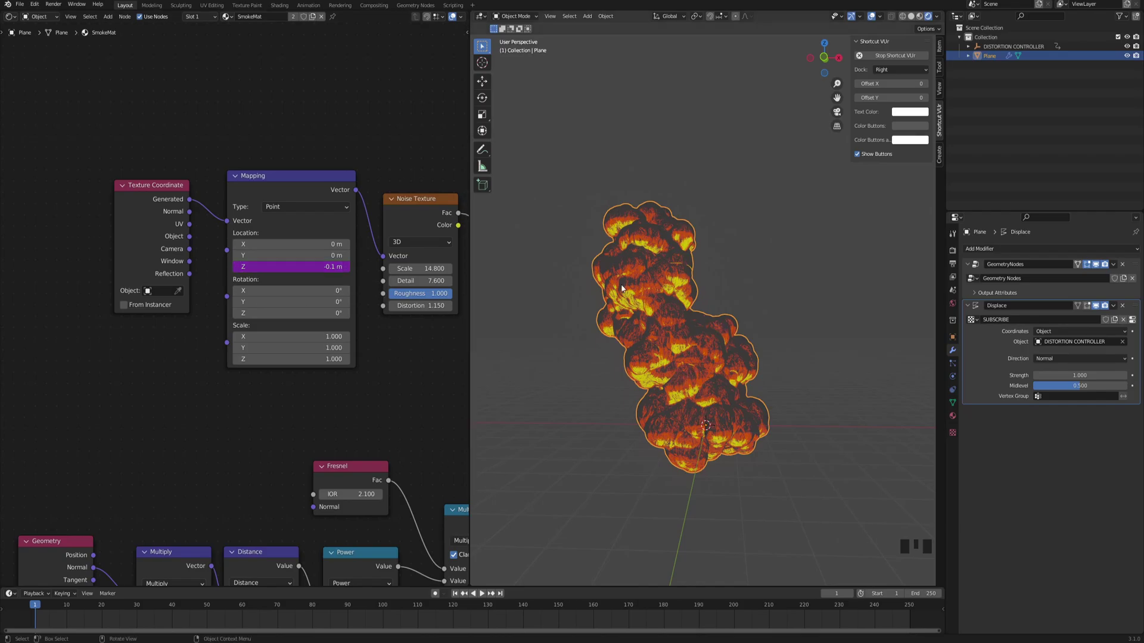
Play the animation to watch the -frame/10 driven noise texture scroll through the cloud
click(485, 597)
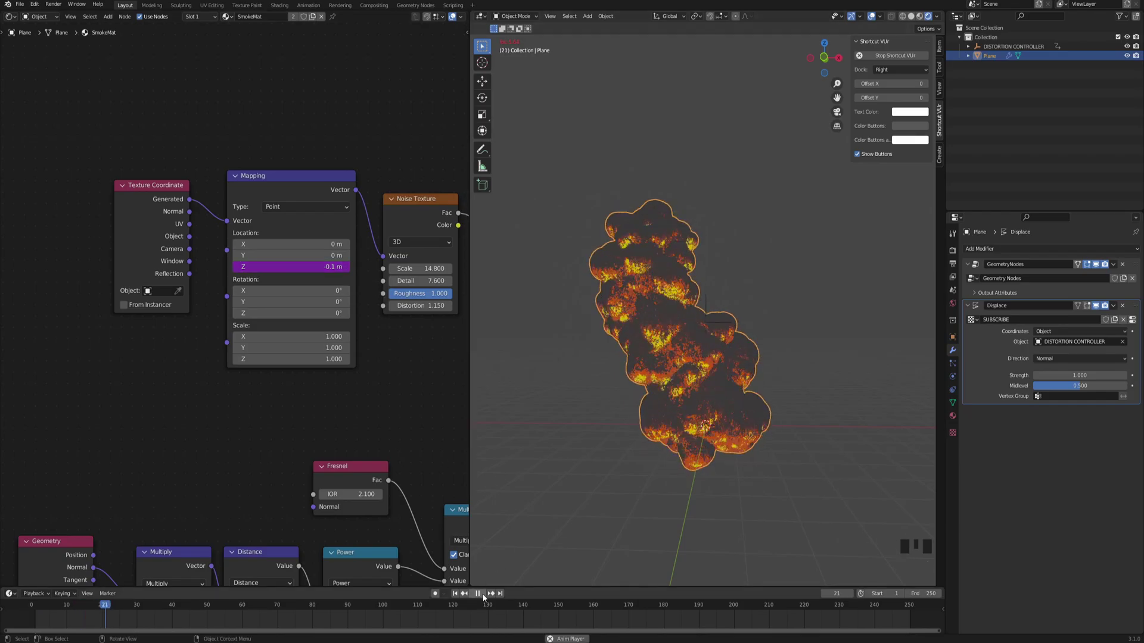
drag(546, 495, 651, 257)
Switch the node editor to the smoke's Geometry Nodes tree and lower the subdivision level
click(12, 18)
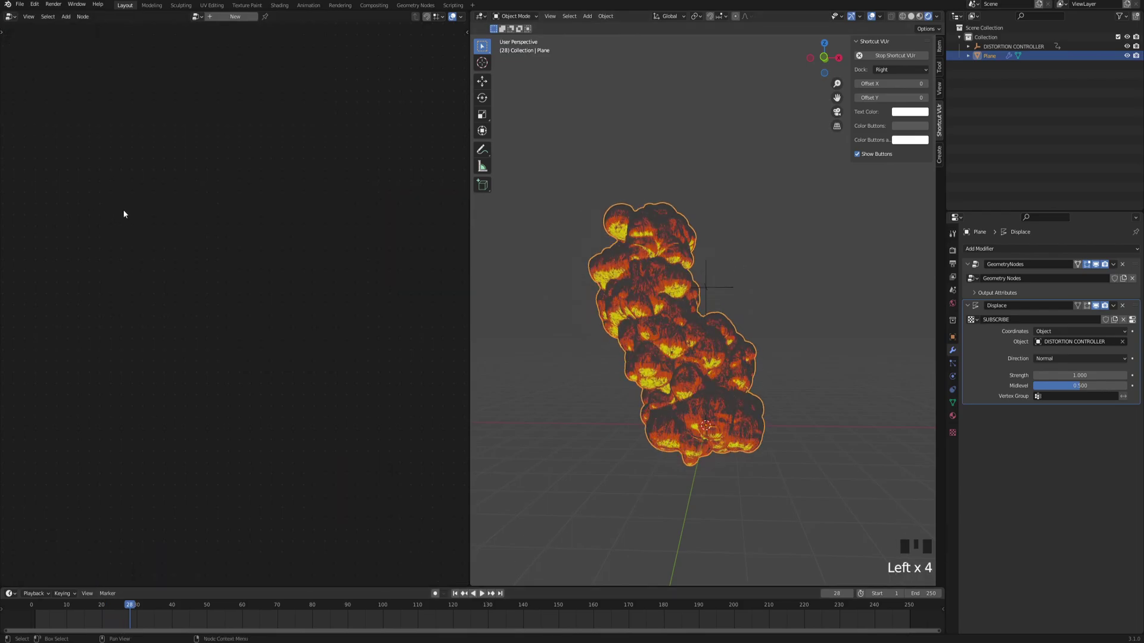
key(a)
key(a)
key(KP_Decimal)
click(182, 248)
key(a)
scroll(up, 3)
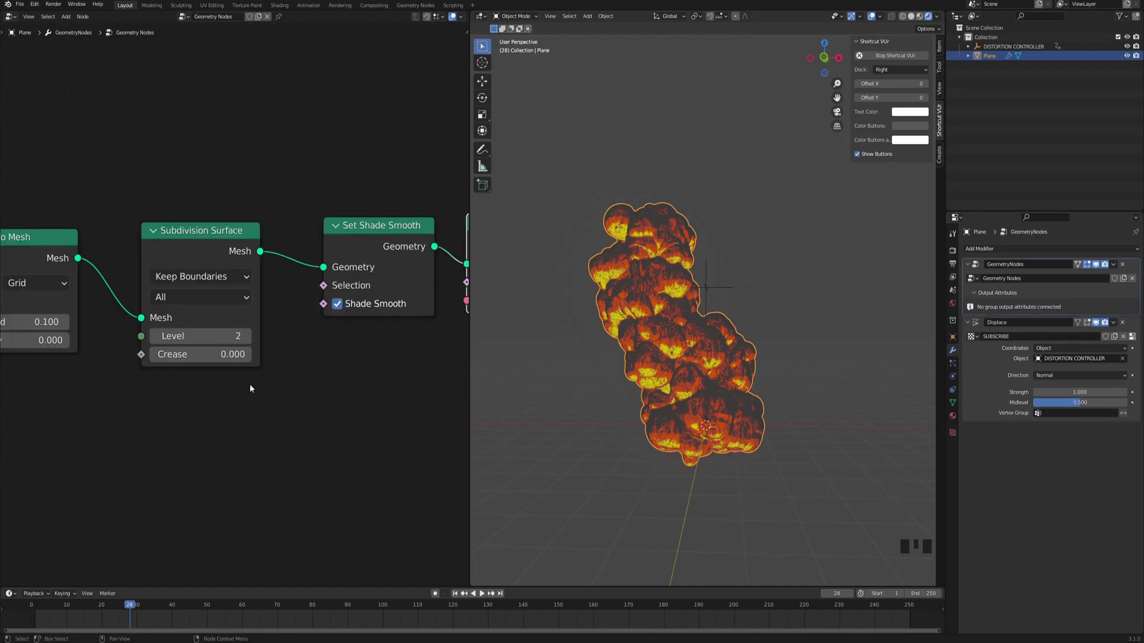
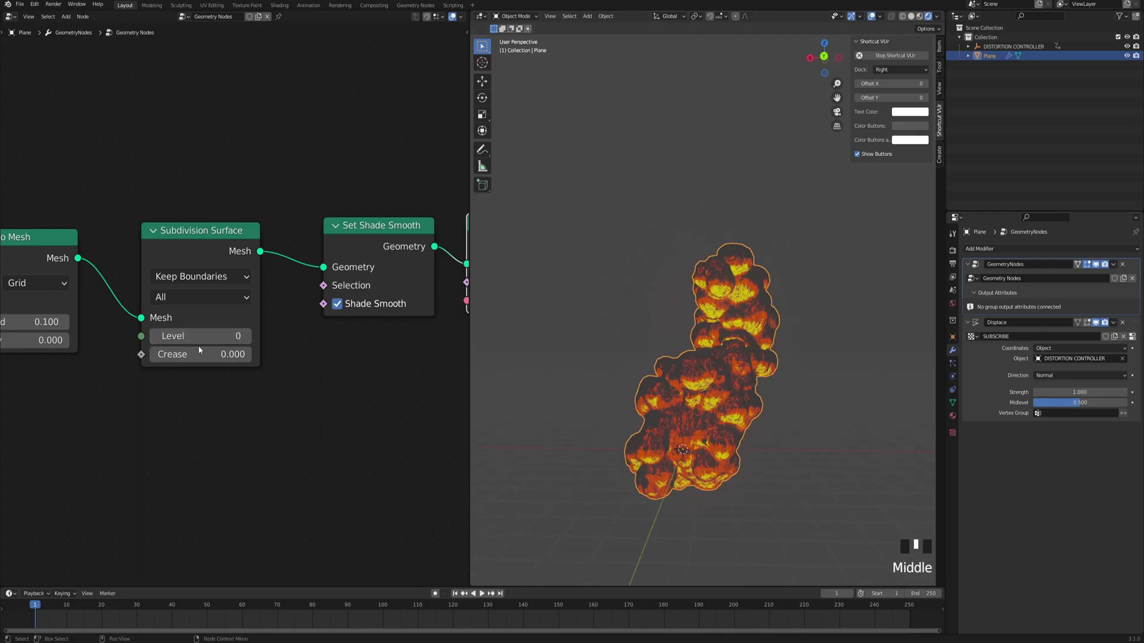
click(251, 338)
drag(728, 380, 716, 364)
click(715, 365)
middle_click(692, 325)
Edit the path curve, extruding extra points to bend it into a long S-shaped column
key(Tab)
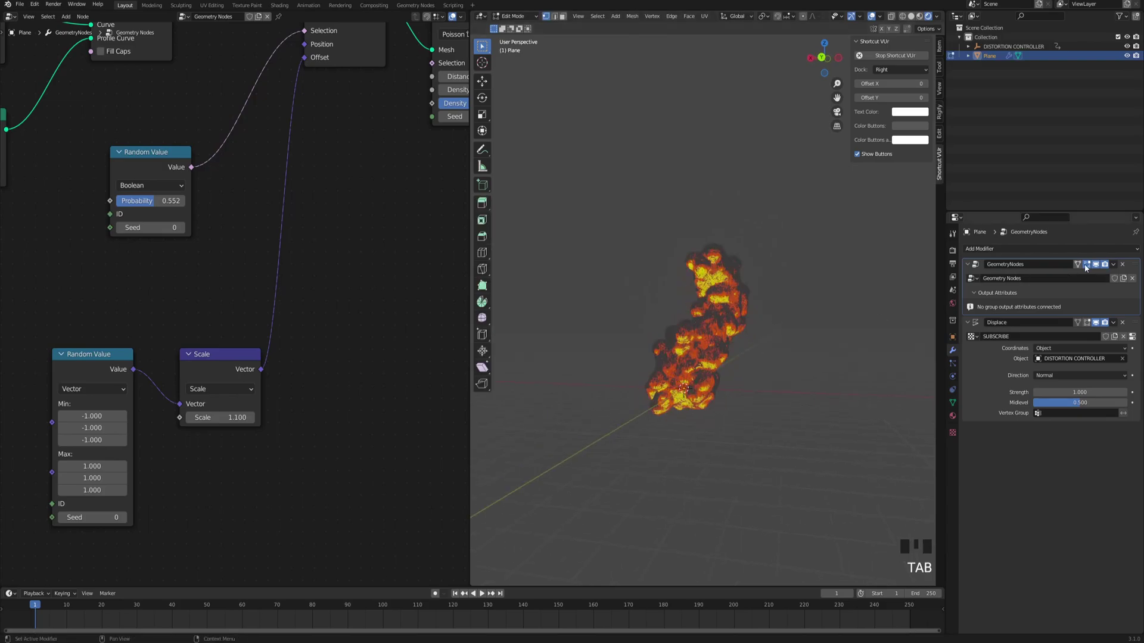
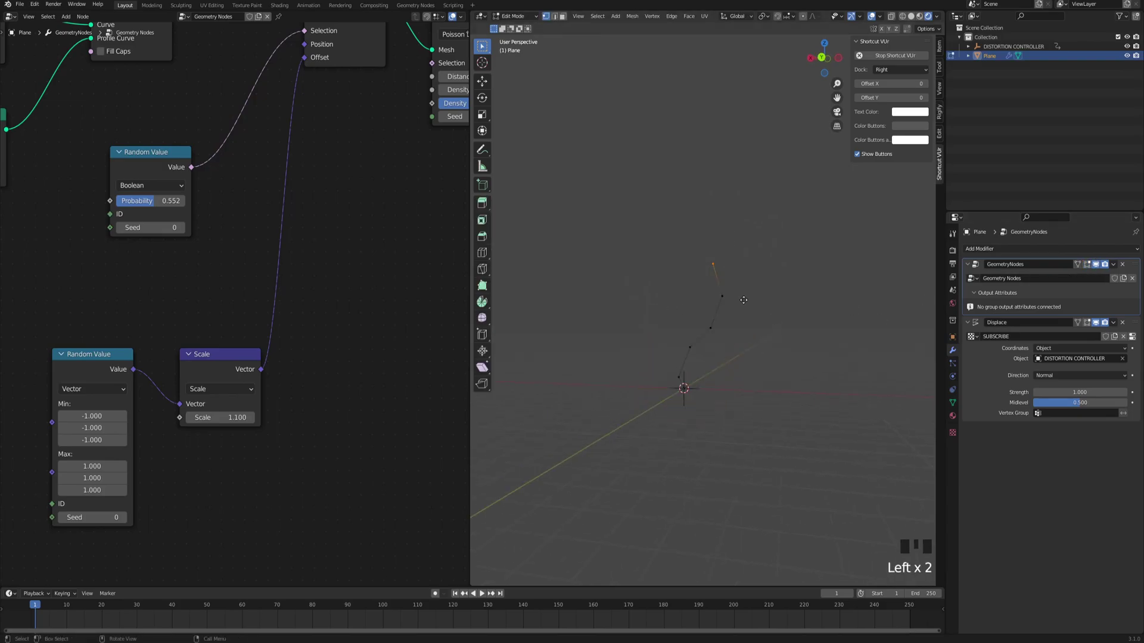
key(e)
key(e)
key(e)
key(e)
key(e)
key(Tab)
drag(728, 276, 288, 193)
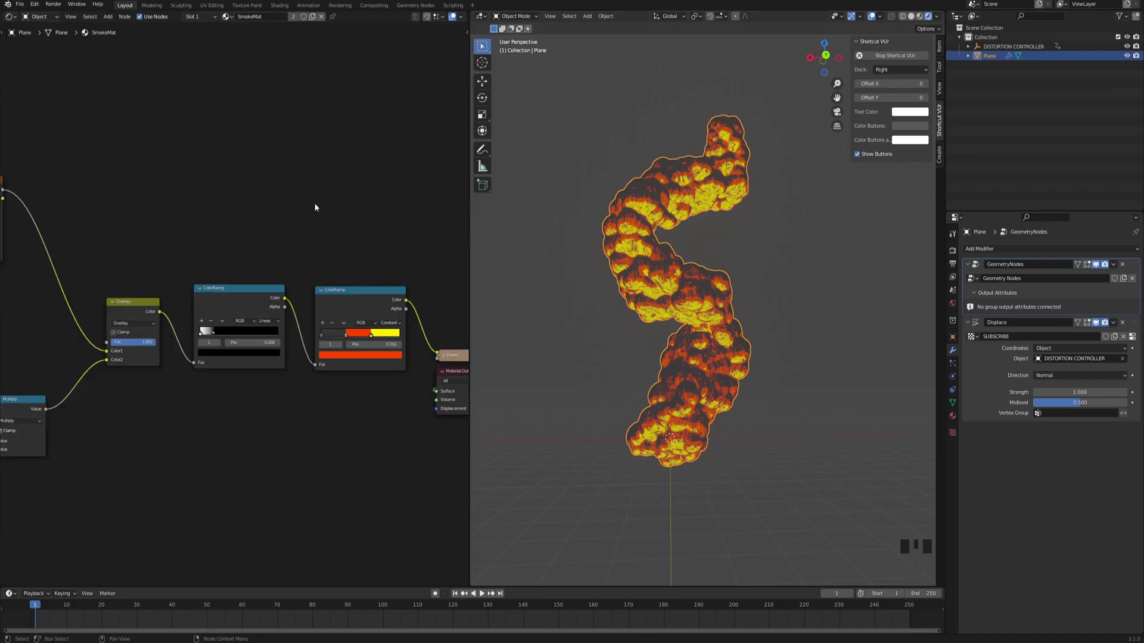
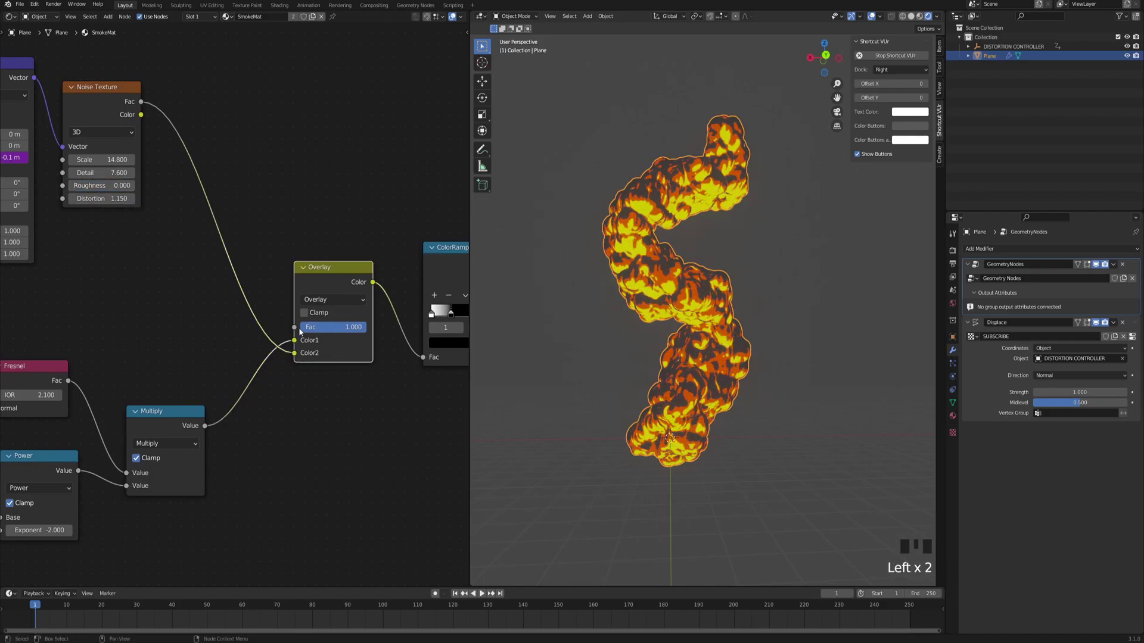
Set the Noise Texture roughness to 0, undoing the unwanted tweaks along the way
drag(403, 186, 692, 321)
scroll(up, 3)
drag(699, 307, 723, 295)
key(ctrl+z)
key(ctrl+z)
key(ctrl+z)
key(ctrl+z)
key(ctrl+z)
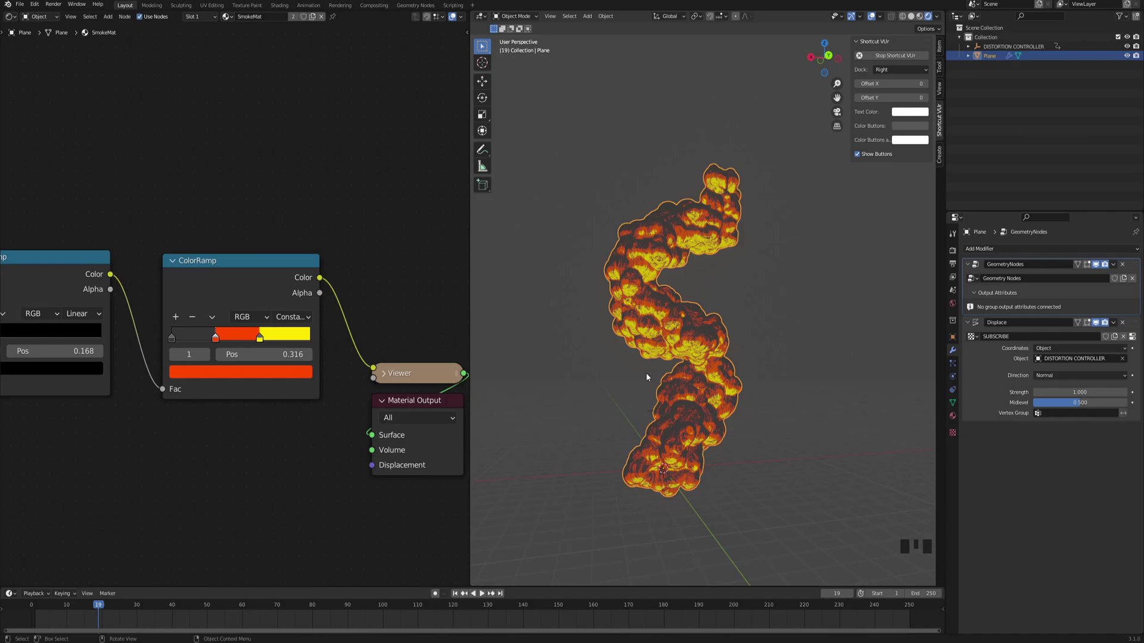
Orbit around the S-shaped smoke and play back the animation
drag(654, 387, 675, 380)
drag(675, 381, 558, 300)
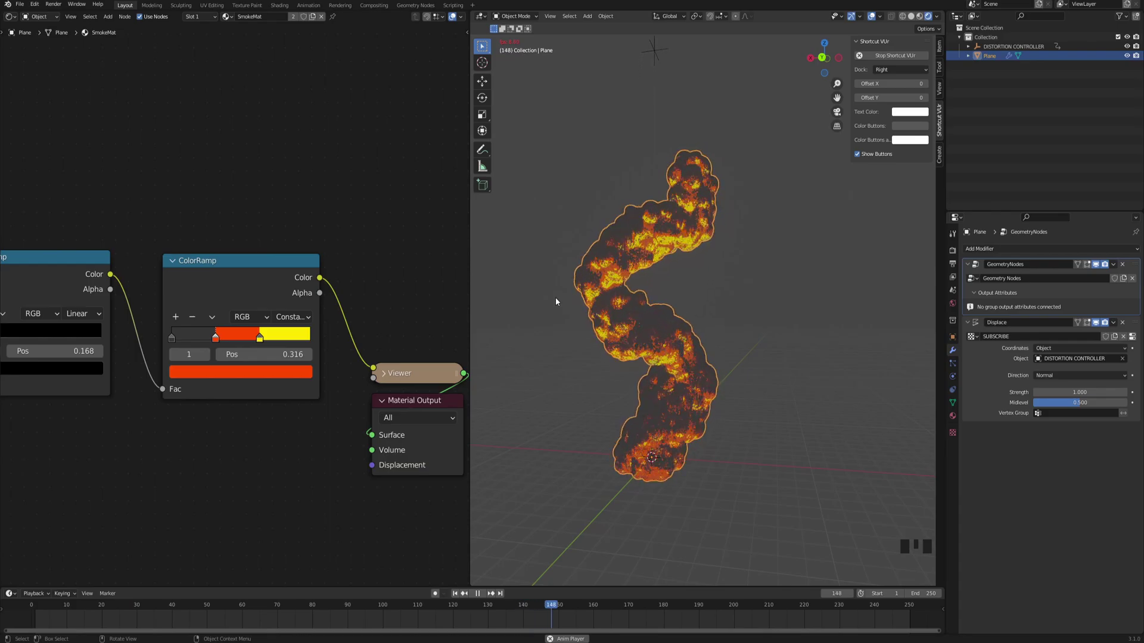